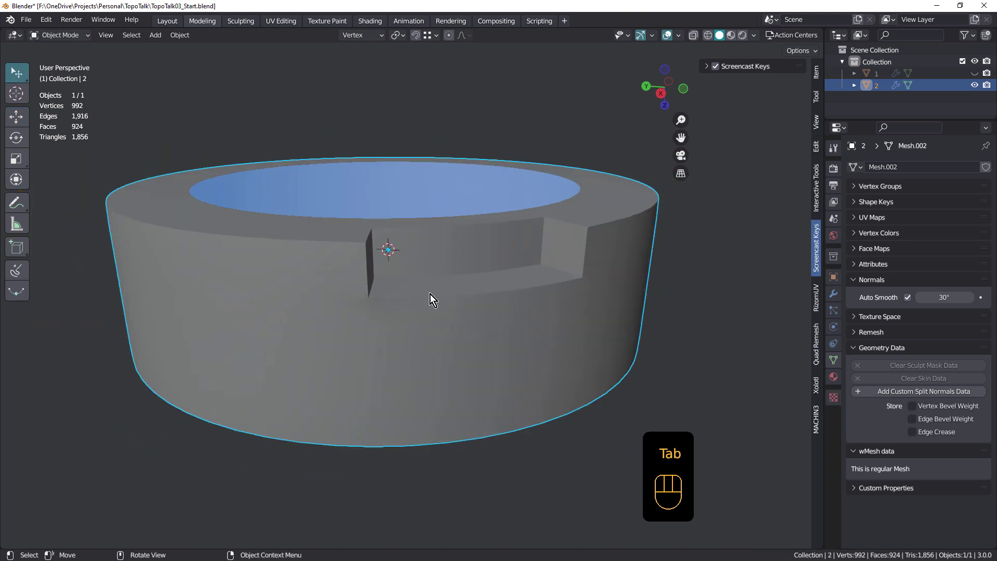
# - Enable the Subdivision modifier at level 1 and set the ring's Auto Smooth angle to 68.5°
pyautogui.middleClick(435, 308)
pyautogui.press('Tab')
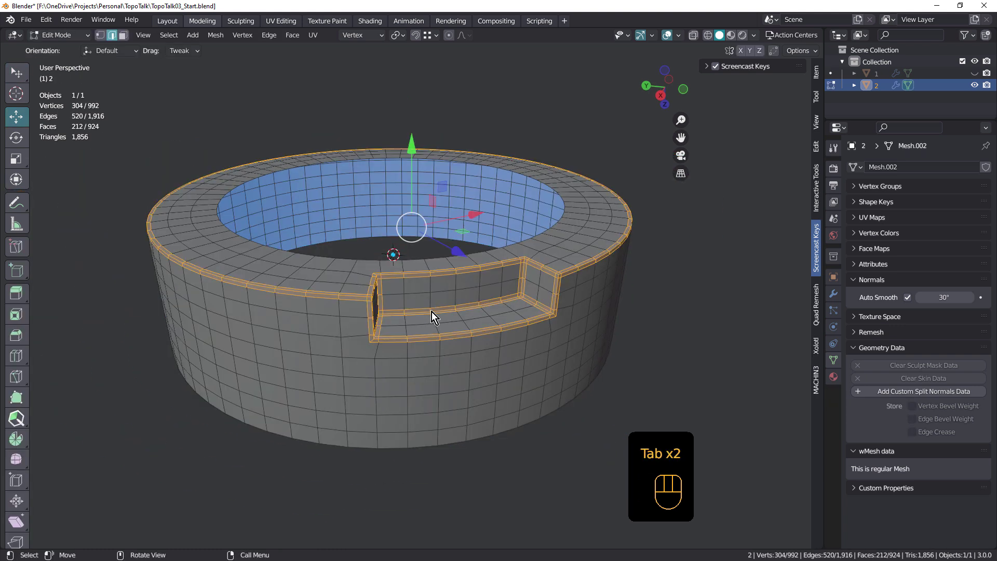
pyautogui.click(839, 292)
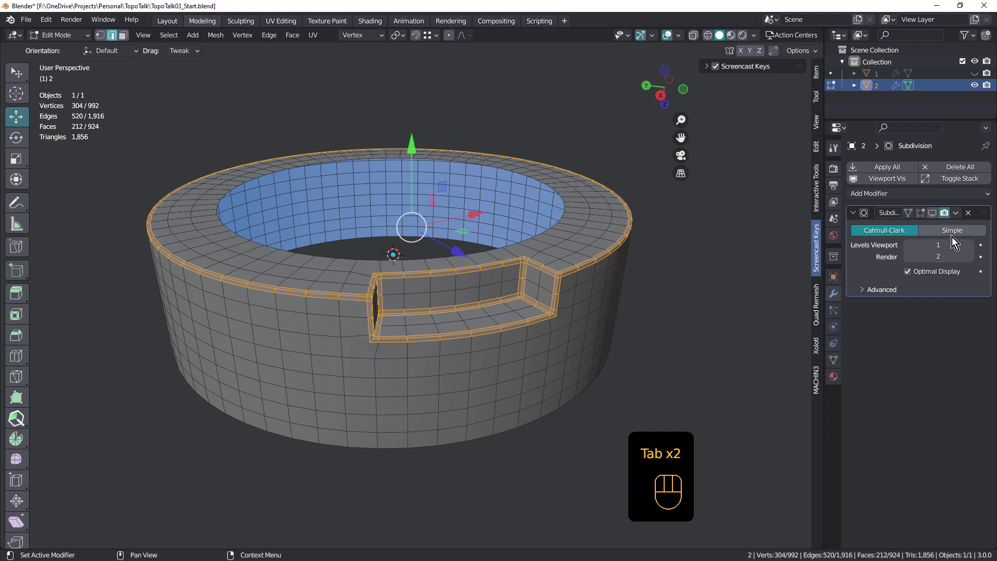
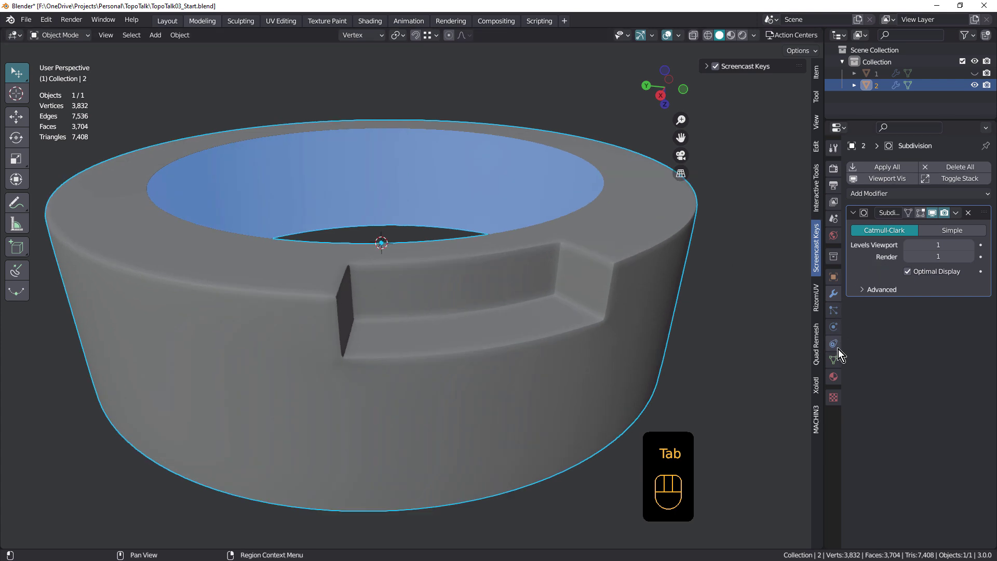
pyautogui.click(834, 354)
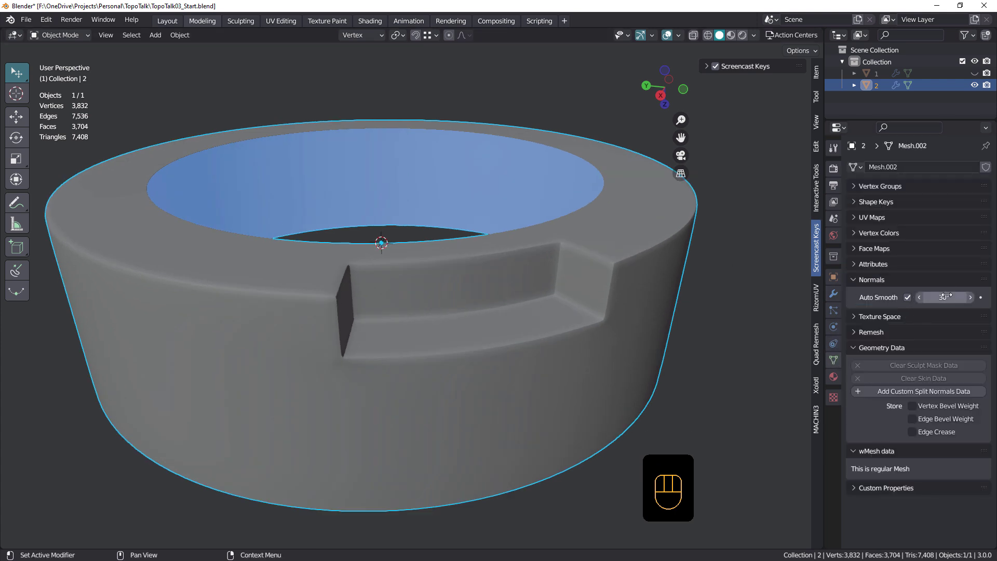
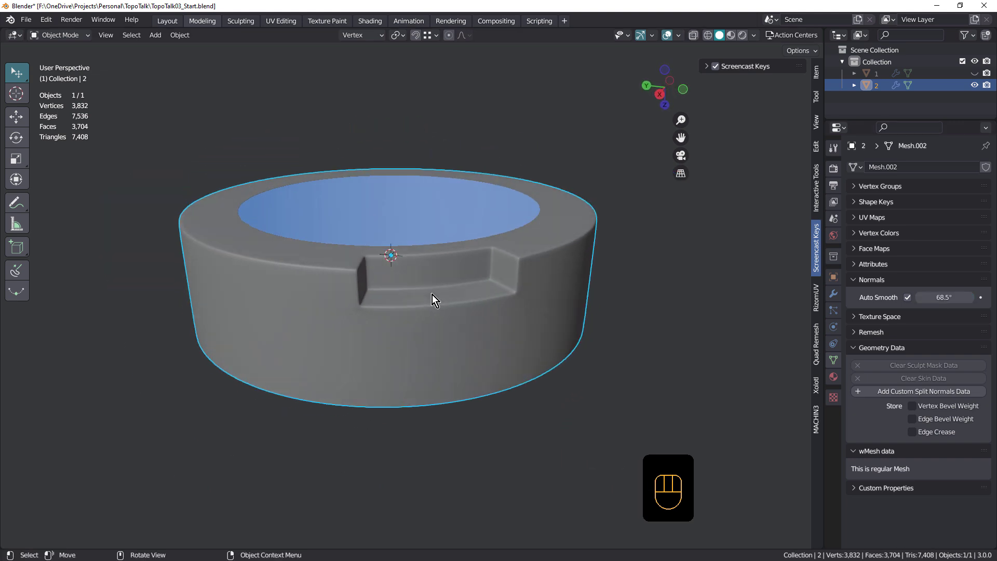
# - Knife a diagonal edge from the notch's bottom corner down the ring's outer wall
pyautogui.moveTo(432, 304); pyautogui.dragTo(479, 261)
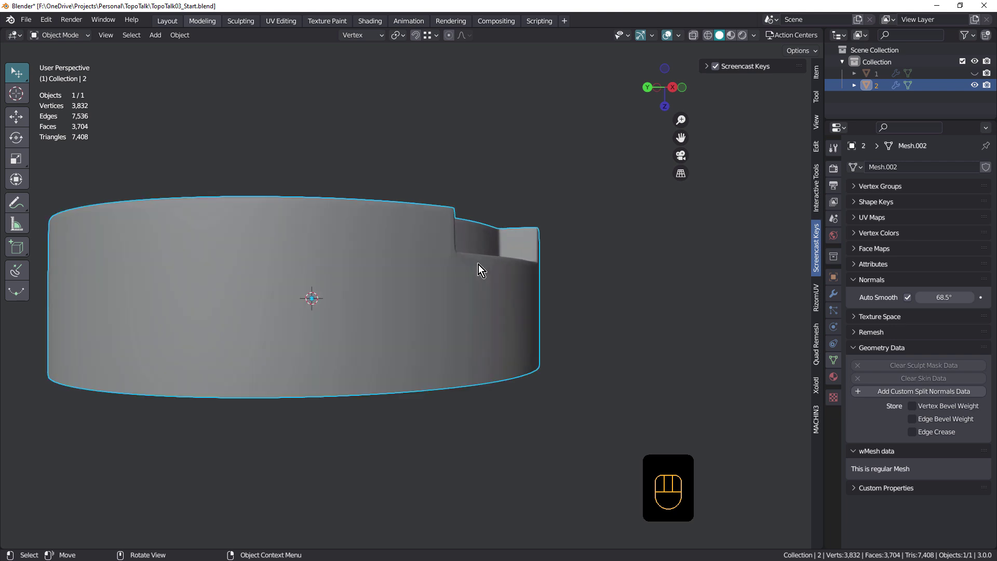
pyautogui.moveTo(465, 270); pyautogui.dragTo(493, 251)
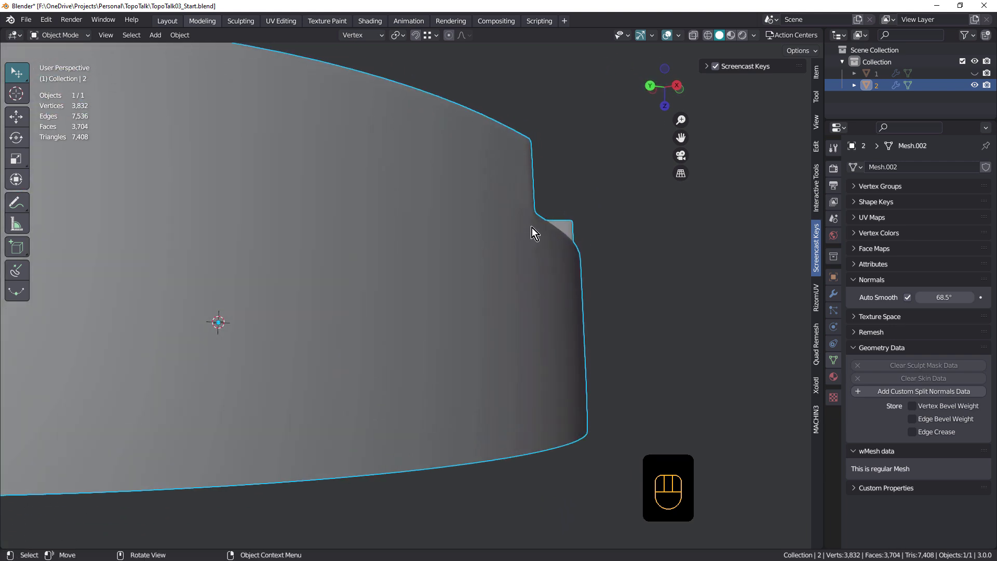
pyautogui.moveTo(543, 250); pyautogui.dragTo(520, 261)
pyautogui.moveTo(520, 260); pyautogui.dragTo(525, 268)
pyautogui.press('Tab')
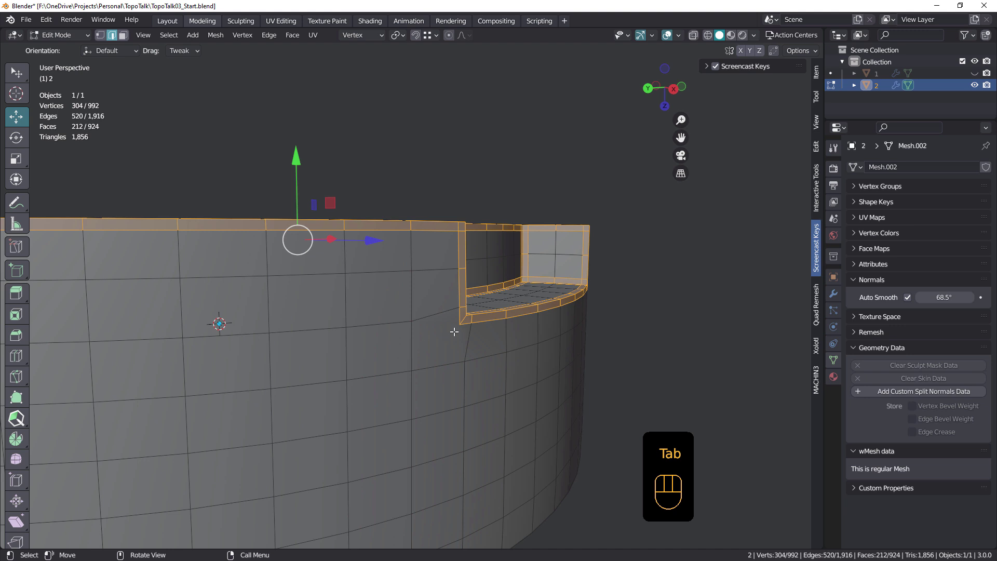
pyautogui.press('k')
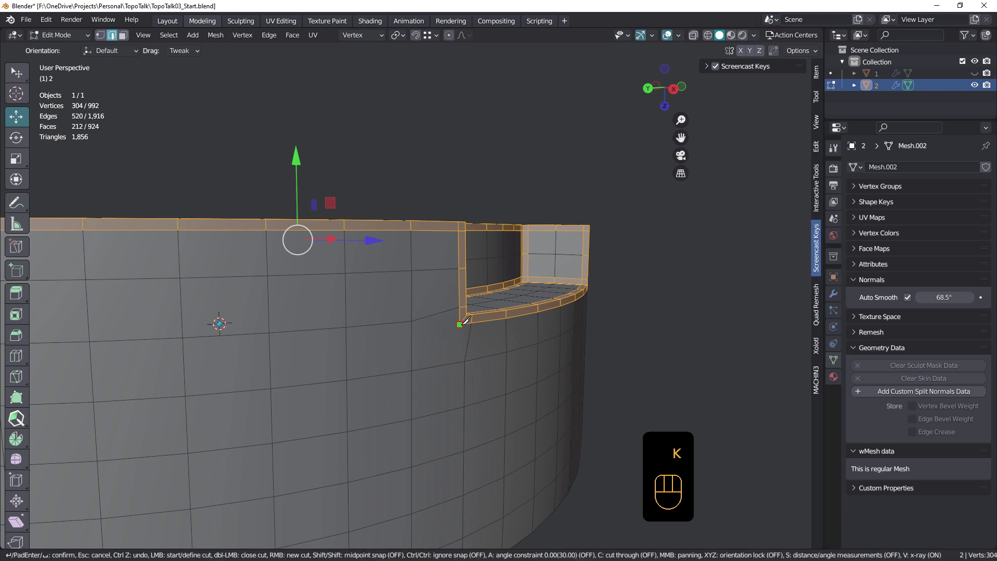
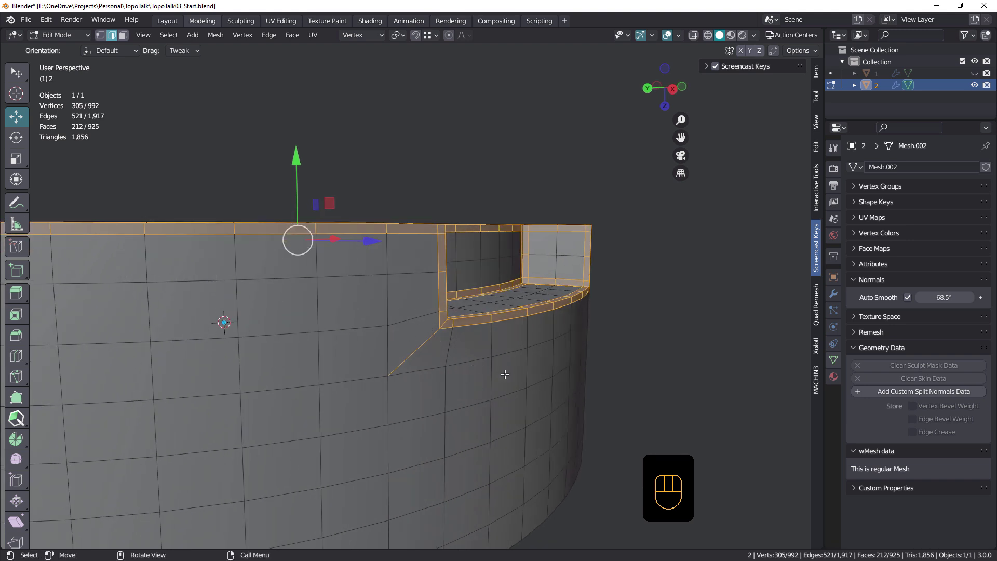
# - Leave Edit Mode to inspect the smoothed shading around the notch, then resume editing
pyautogui.press('Tab')
pyautogui.moveTo(470, 356); pyautogui.dragTo(467, 386)
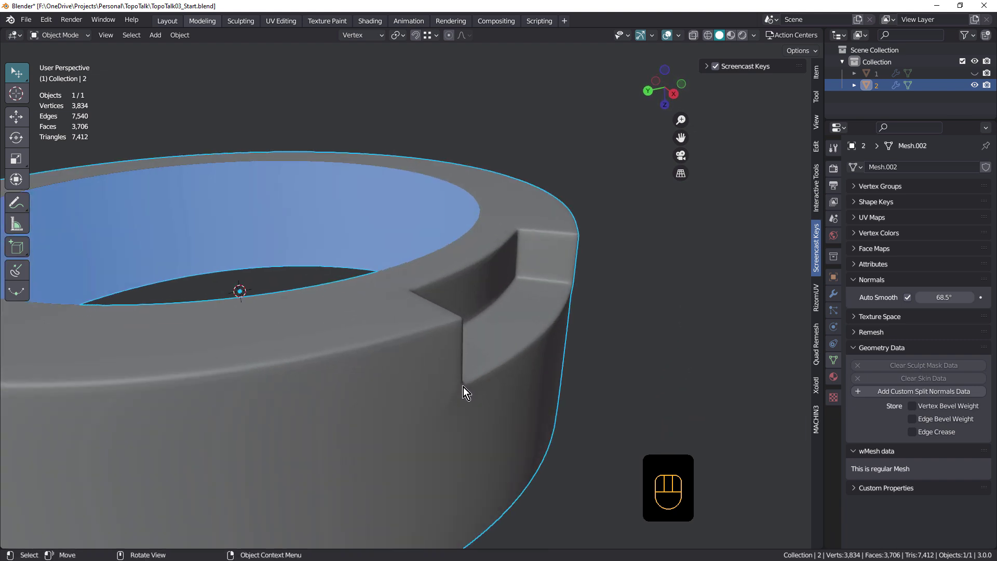
pyautogui.middleClick(443, 399)
pyautogui.press('Tab')
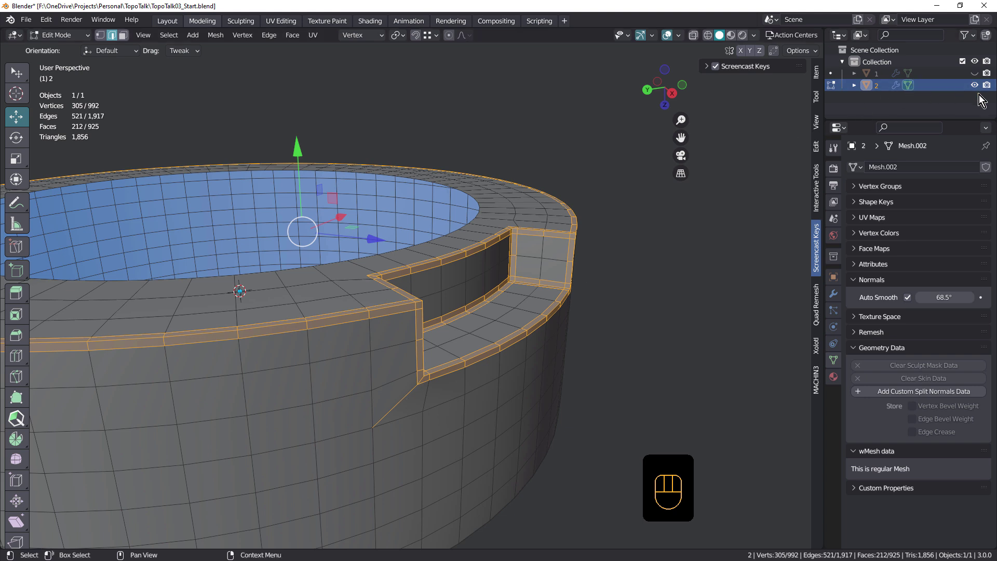
pyautogui.click(975, 73)
pyautogui.click(975, 88)
pyautogui.press('Tab')
pyautogui.click(448, 382)
pyautogui.press('shift+space')
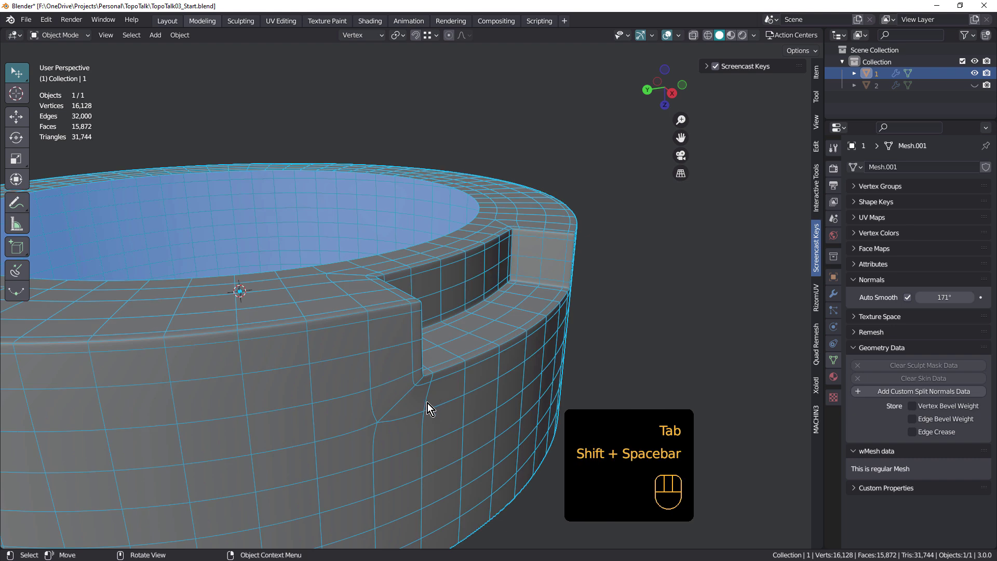
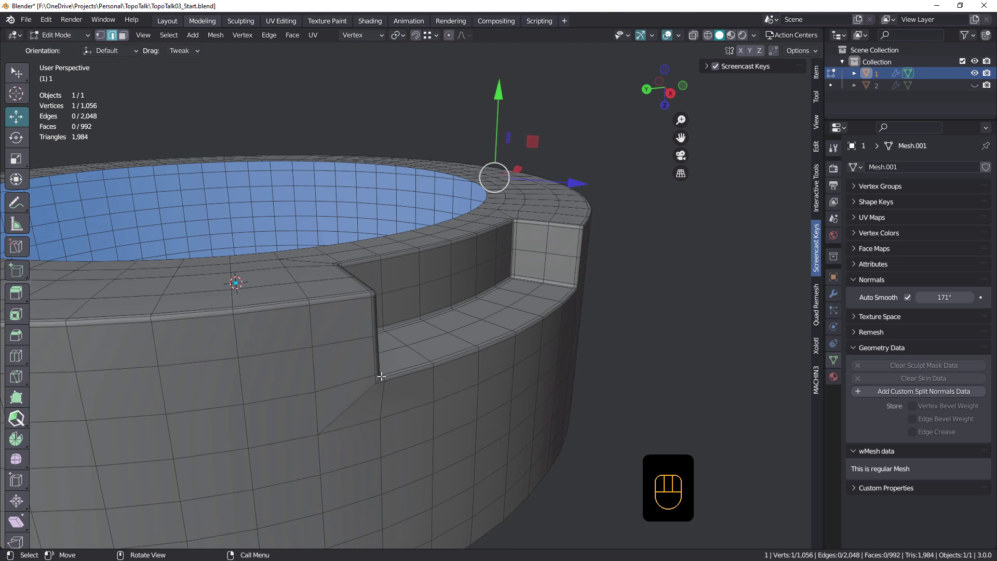
pyautogui.press('Tab')
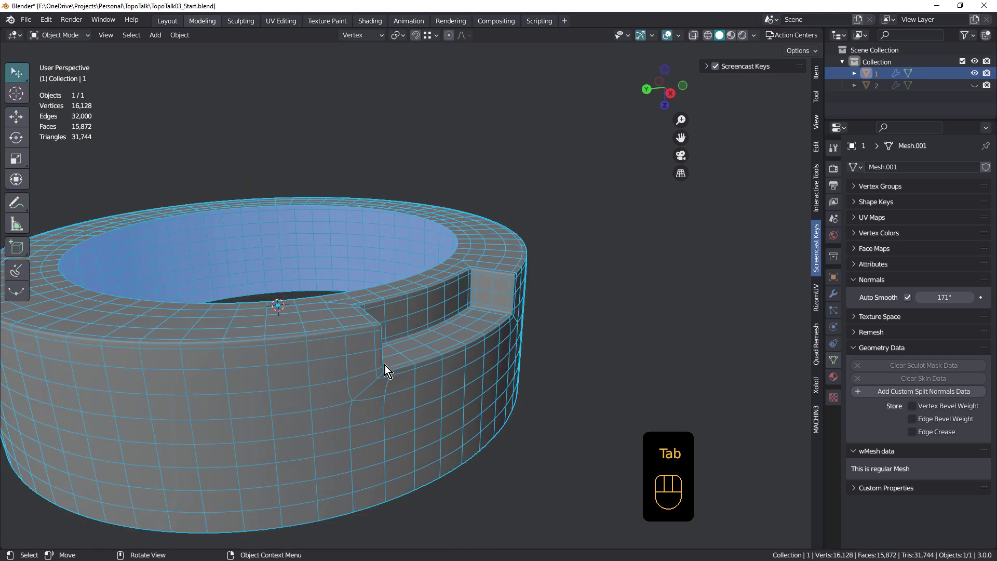
pyautogui.press('Tab')
pyautogui.press('Tab')
pyautogui.moveTo(395, 345); pyautogui.dragTo(403, 345)
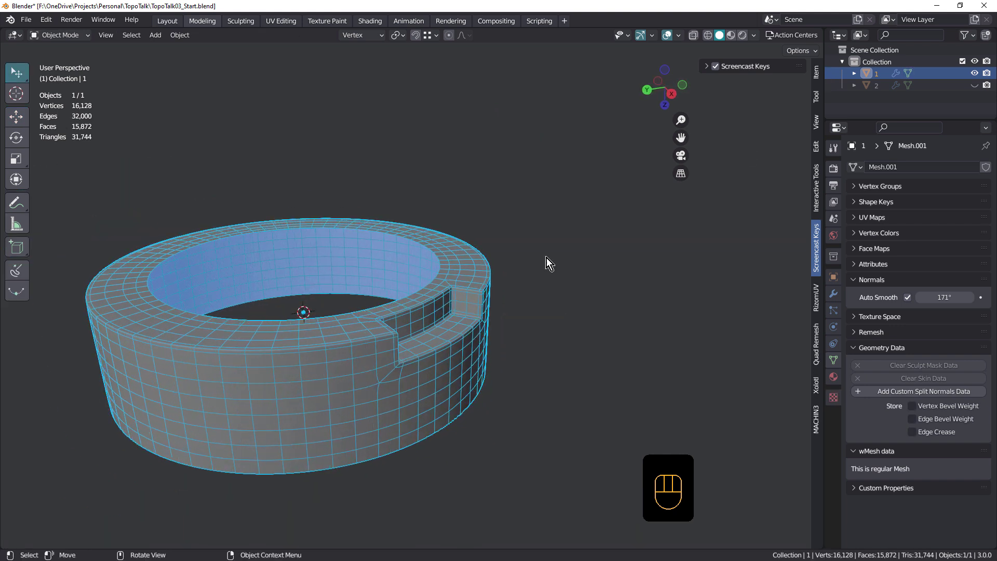
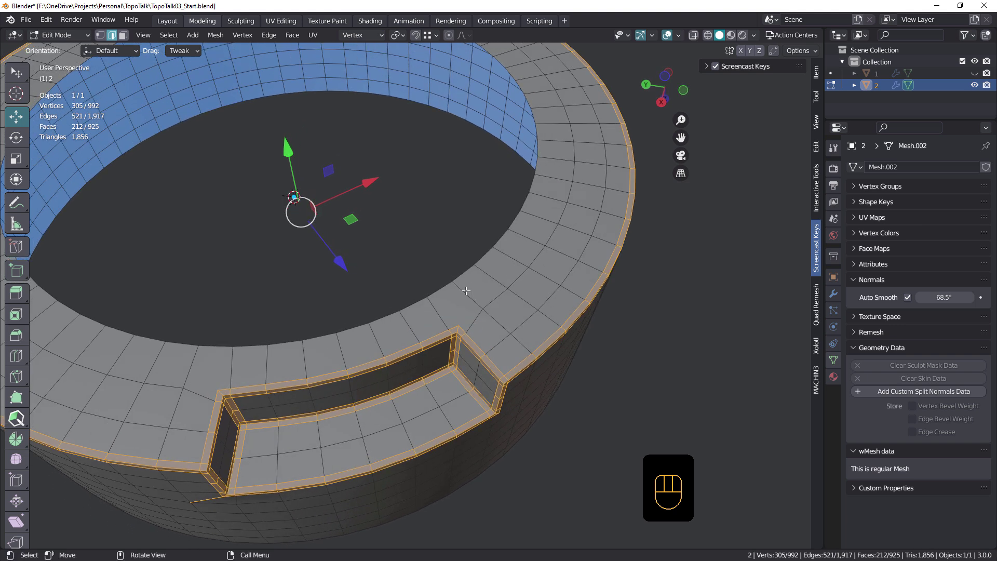
# - Knife a cut across the top rim at the notch end and inspect the shading from Object Mode
pyautogui.press('k')
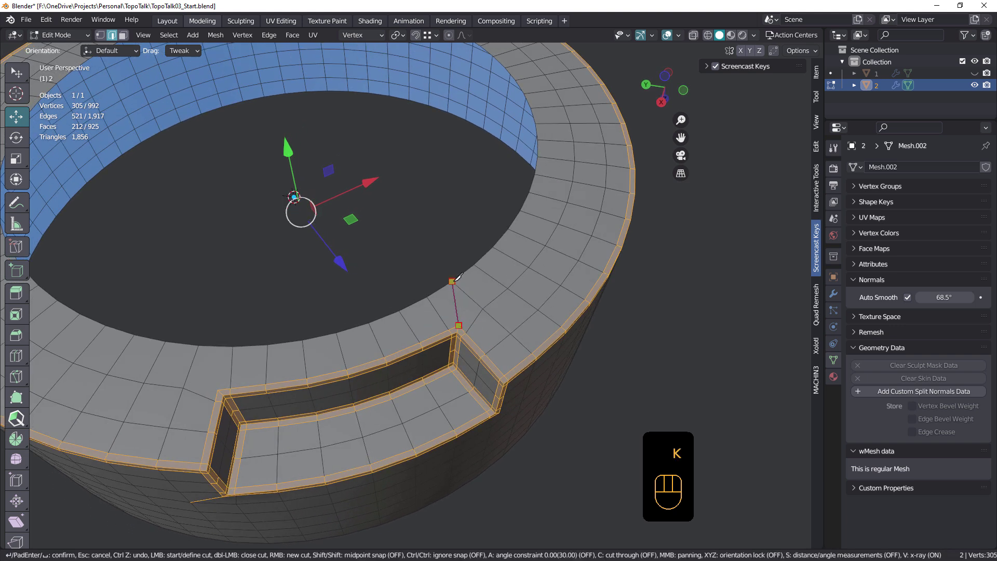
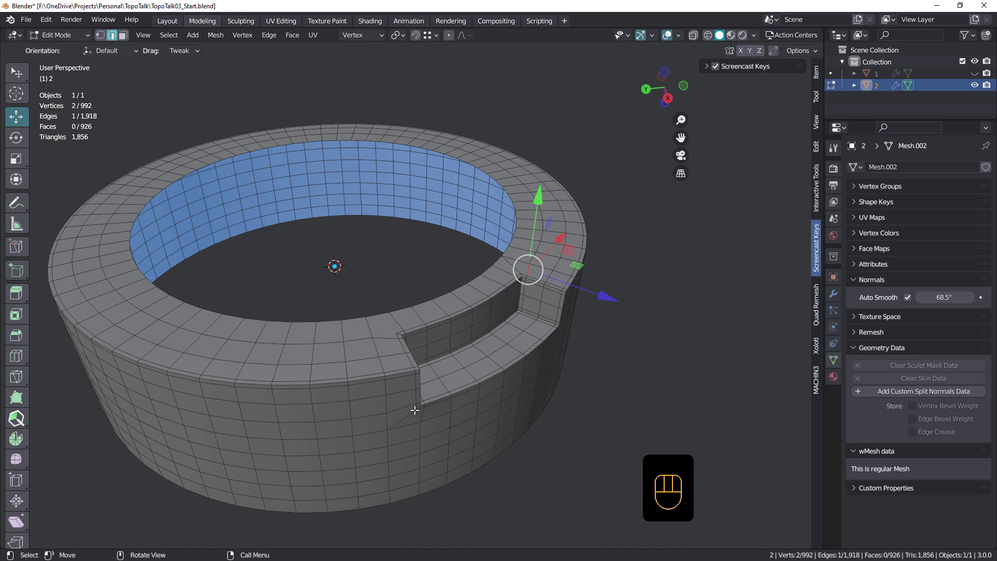
pyautogui.press('Tab')
pyautogui.moveTo(451, 373); pyautogui.dragTo(332, 364)
pyautogui.moveTo(343, 340); pyautogui.dragTo(408, 342)
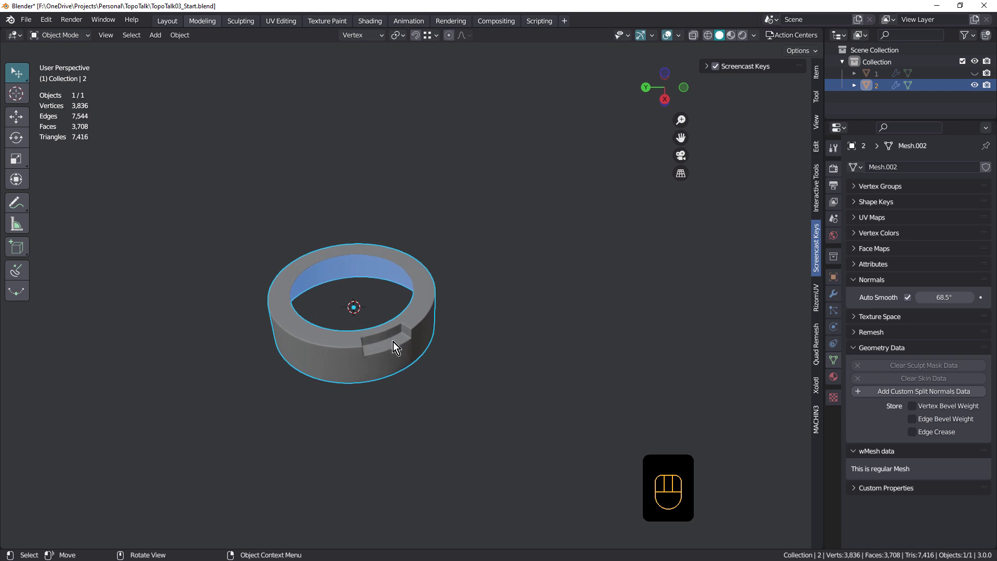
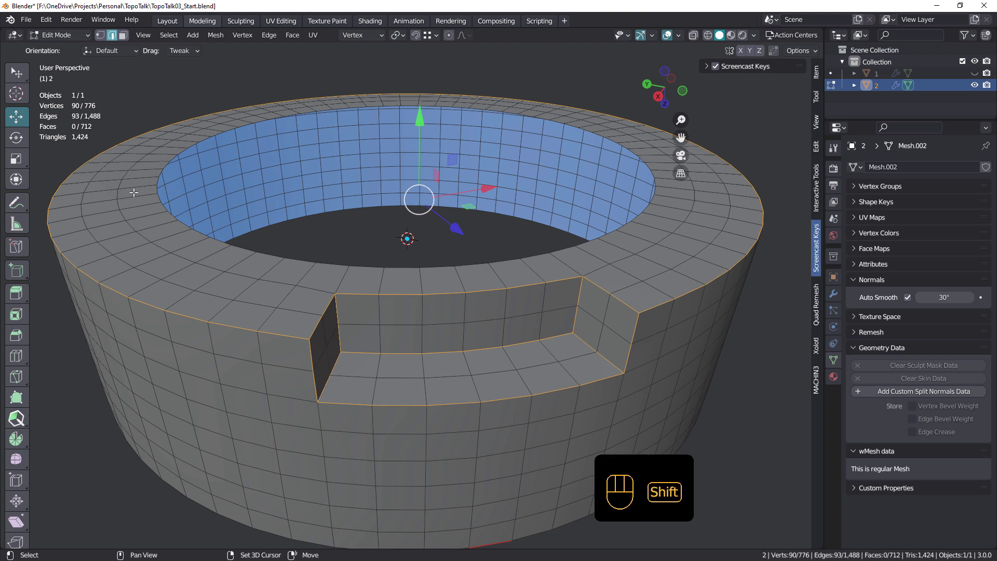
# - Crease the selected rim and notch edges to full strength and show their crease values
pyautogui.press('shift+e')
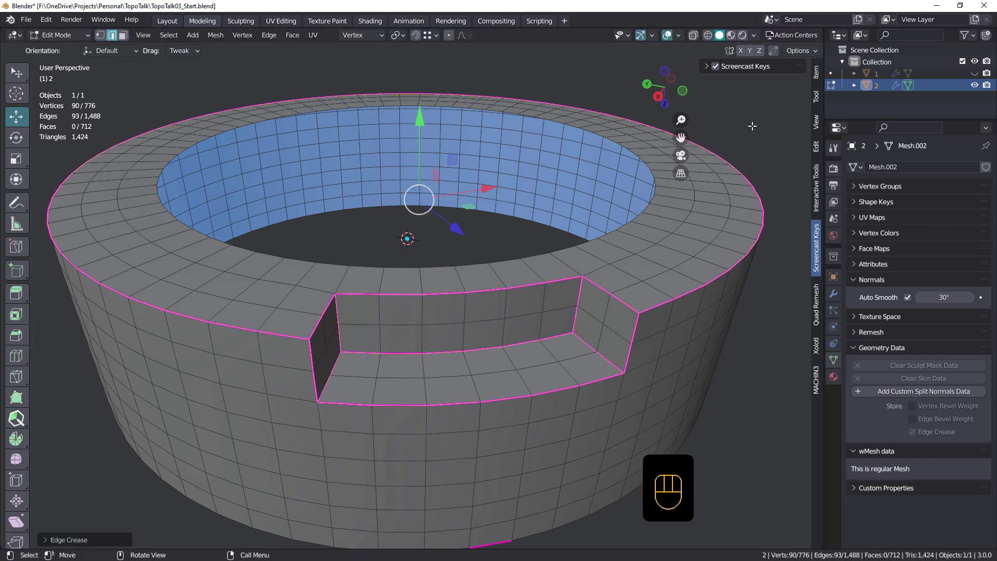
pyautogui.click(819, 96)
pyautogui.click(816, 81)
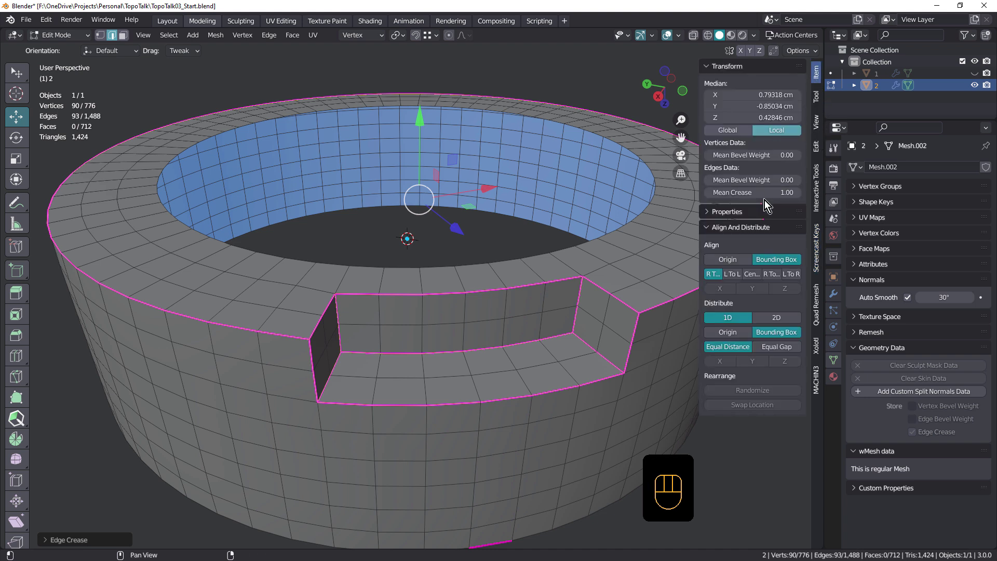
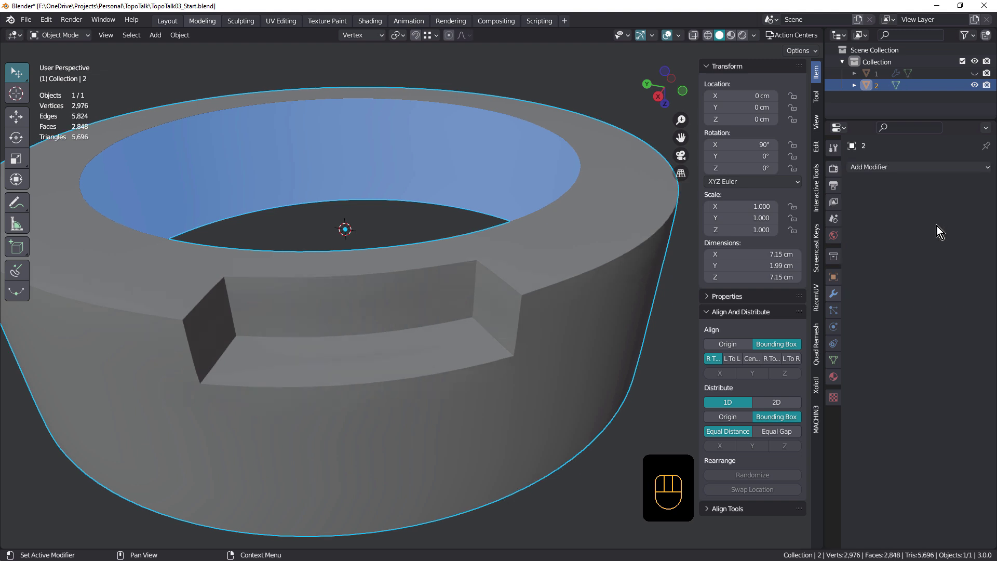
# - Add a Subdivision modifier to the ring, then undo the unwanted changes
pyautogui.click(564, 286)
pyautogui.press('shift+space')
pyautogui.click(337, 299)
pyautogui.moveTo(348, 296); pyautogui.dragTo(367, 215)
pyautogui.press('ctrl+z')
pyautogui.press('ctrl+z')
pyautogui.press('ctrl+z')
# - Toggle out of Edit Mode to view the creased, subdivided 2,976-vertex ring
pyautogui.press('Tab')
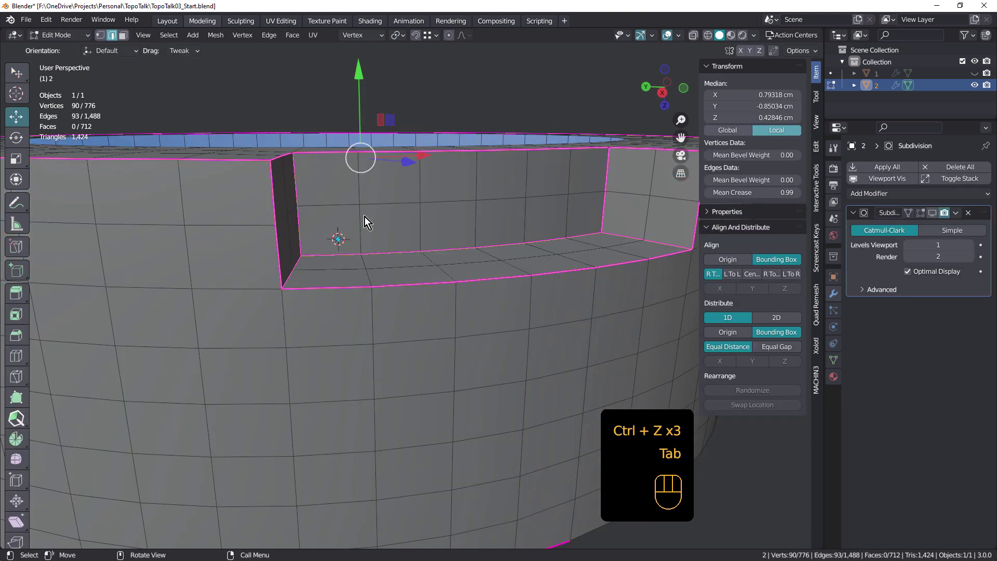
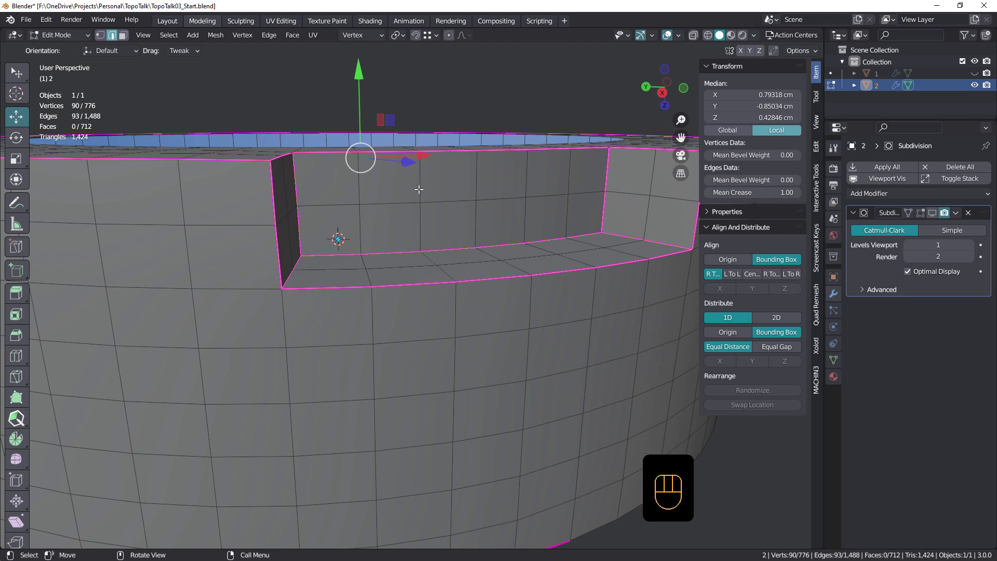
pyautogui.press('Tab')
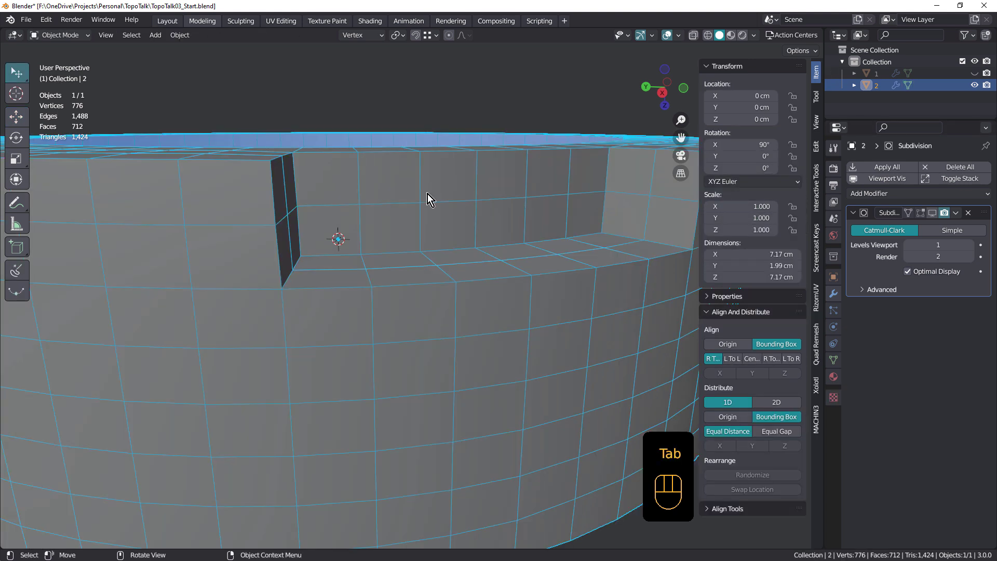
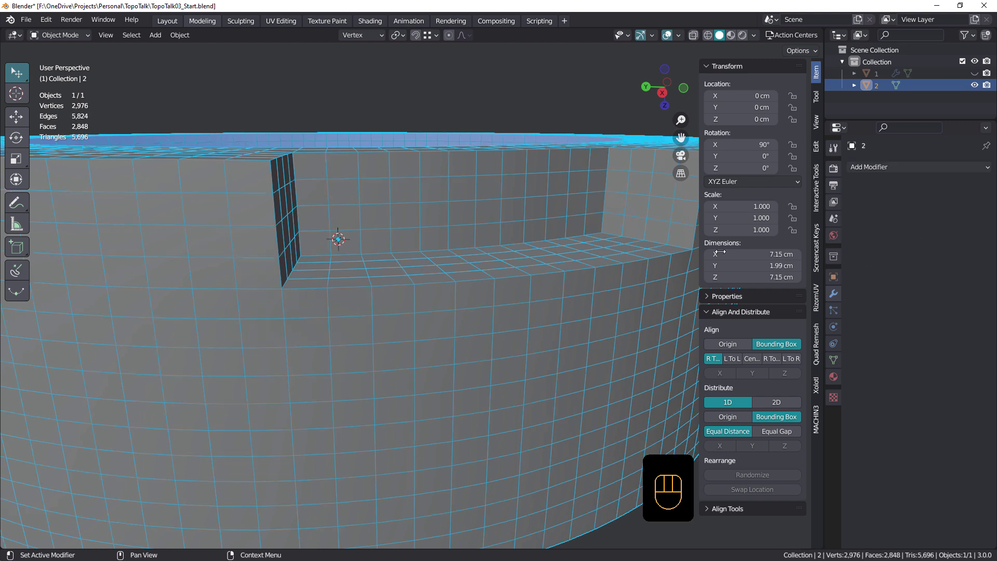
pyautogui.press('Tab')
pyautogui.press('Tab')
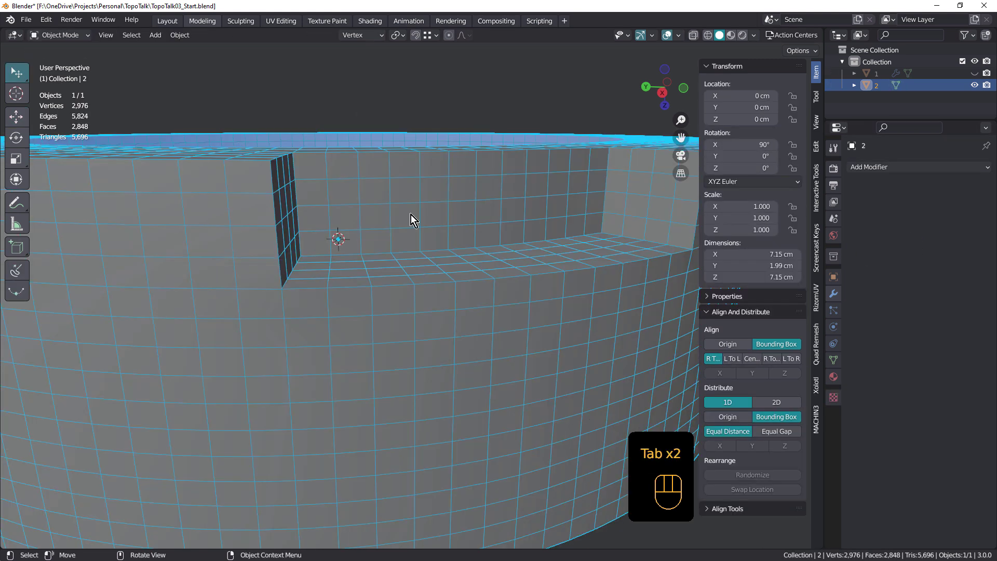
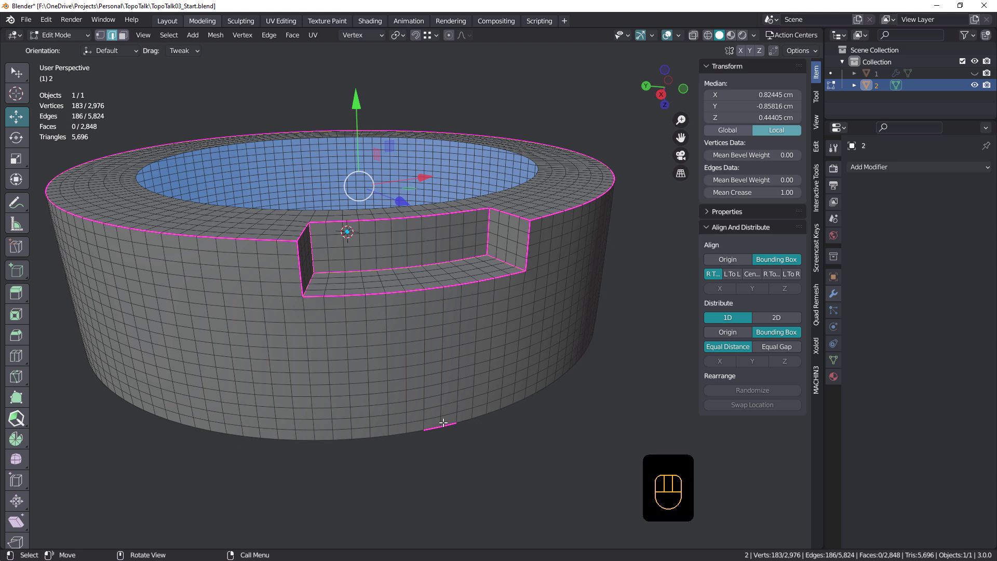
# - Clear the creases, bevel the rim and notch edges with 2 segments, and start a knife cut at the notch corner
pyautogui.press('a')
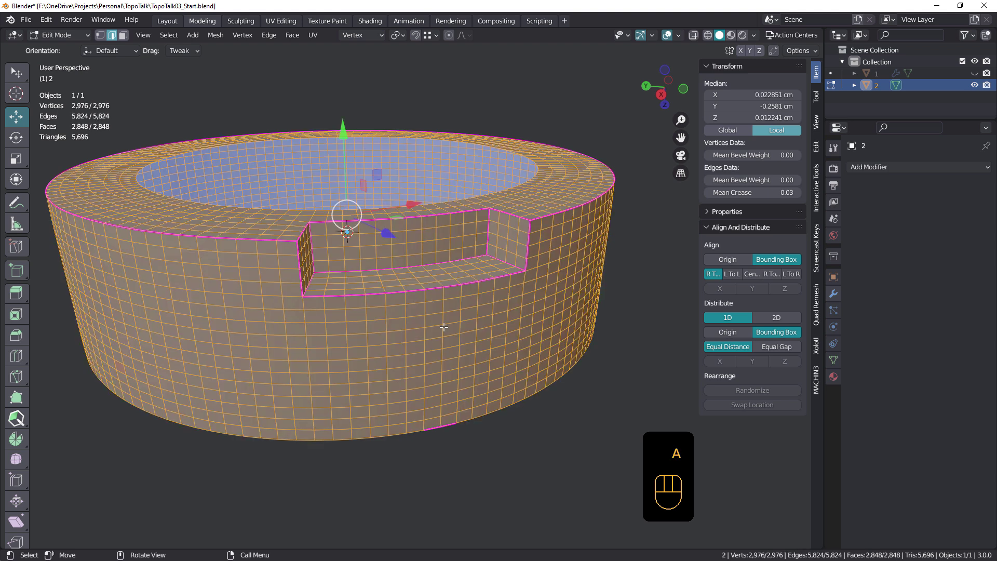
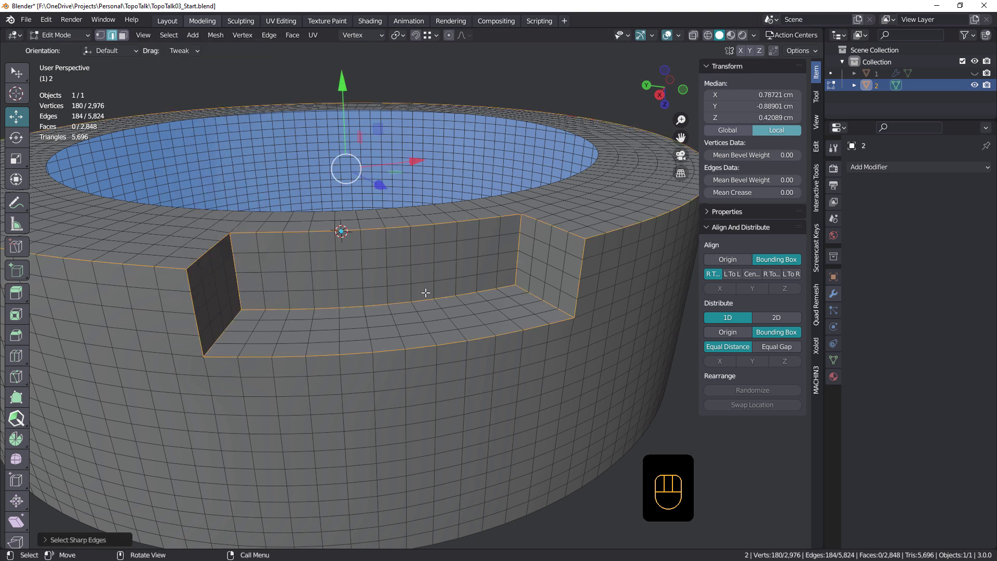
pyautogui.press('ctrl+b')
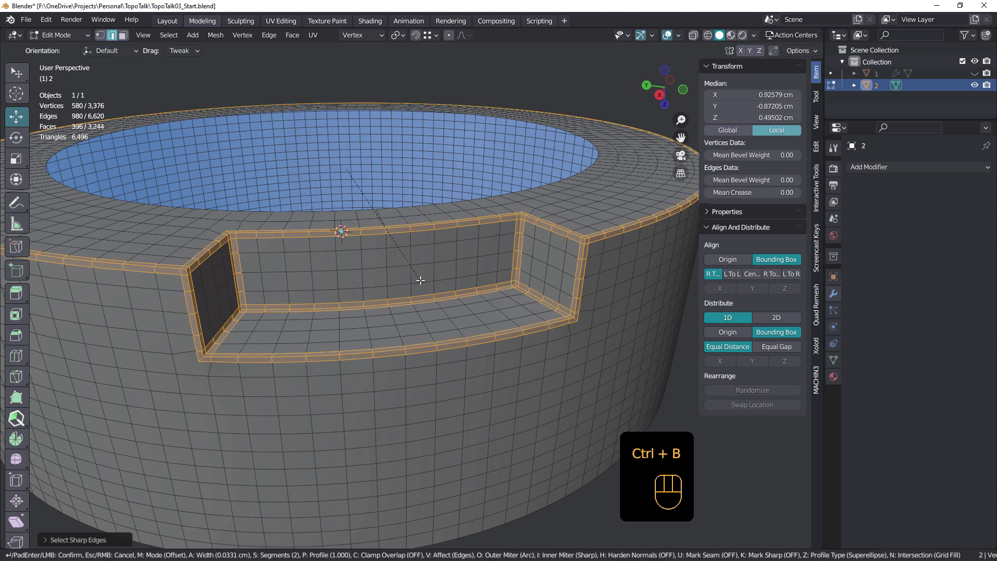
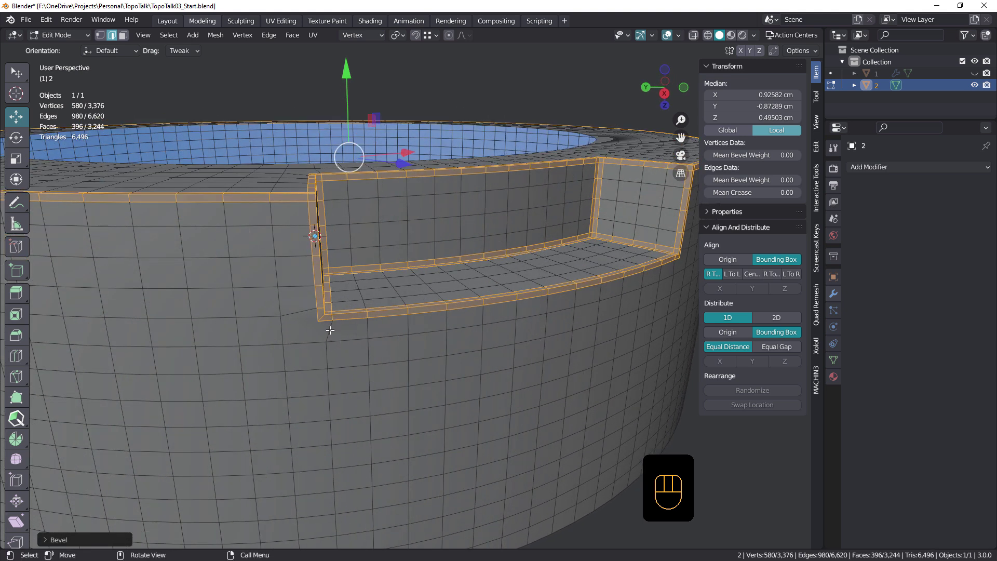
pyautogui.press('k')
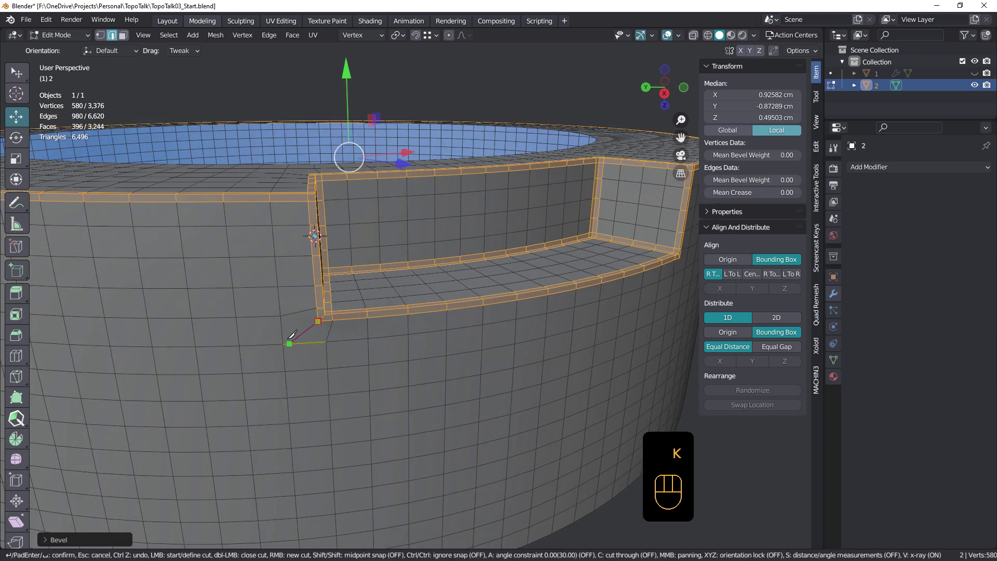
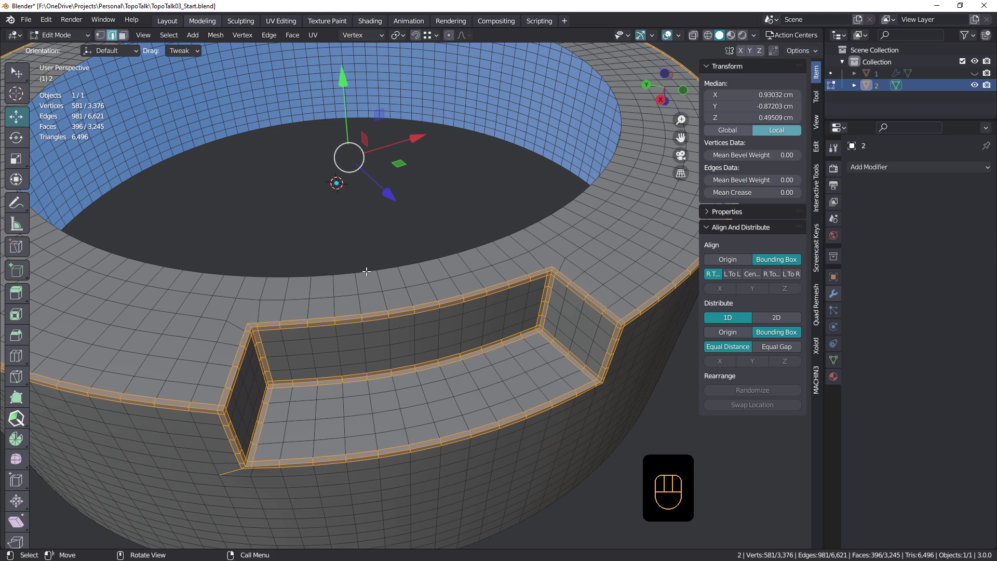
# - Knife the top notch corner cut and return to Object Mode
pyautogui.press('k')
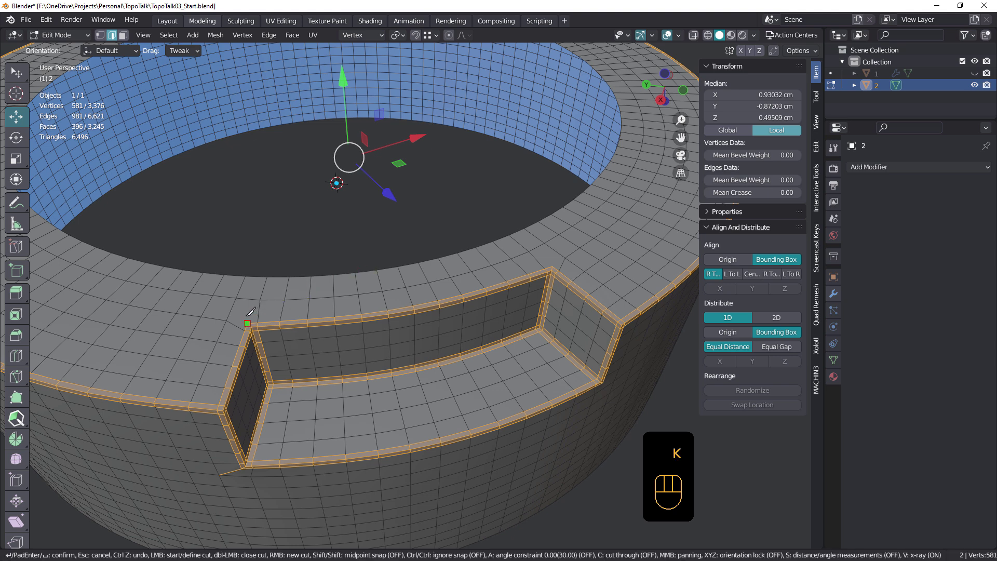
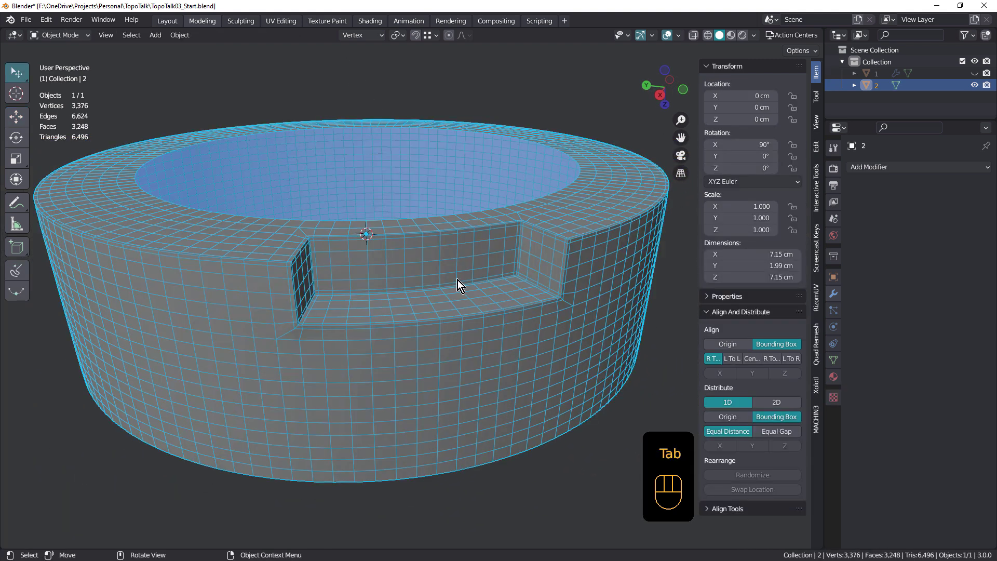
# - Add a Subdivision Surface modifier and orbit in close to check the smoothed notch corner
pyautogui.moveTo(873, 164); pyautogui.dragTo(450, 336)
pyautogui.middleClick(449, 336)
pyautogui.press('shift+space')
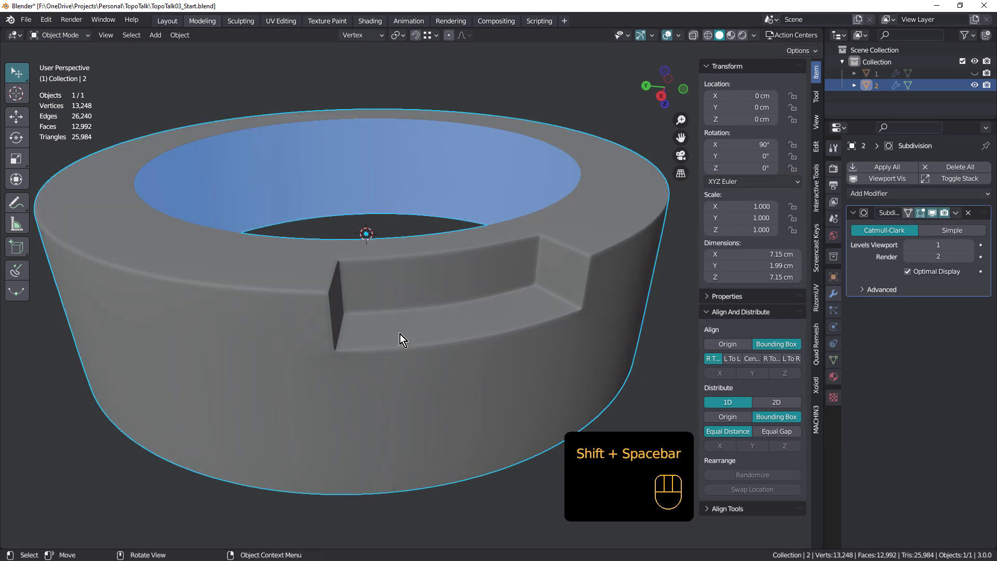
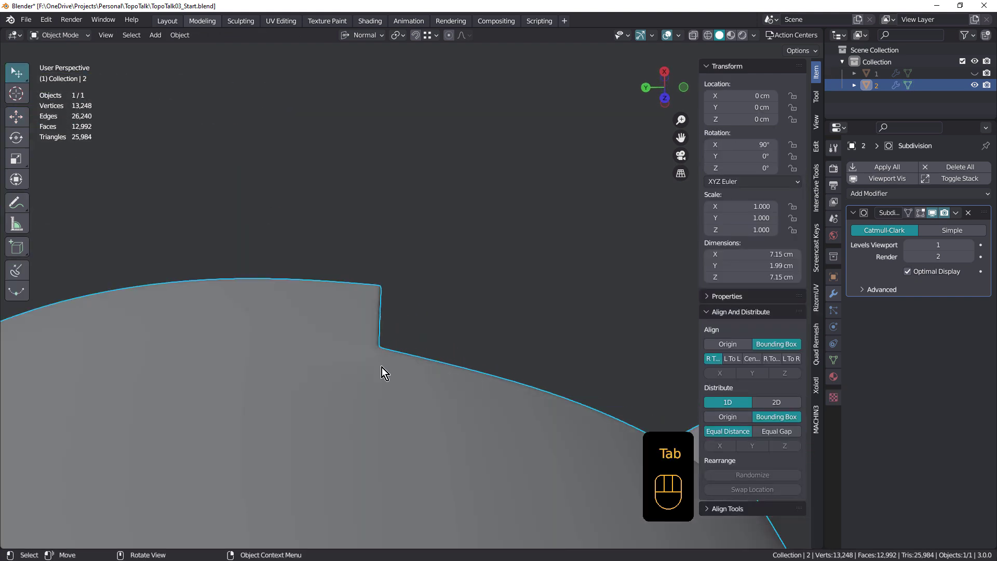
pyautogui.moveTo(382, 412); pyautogui.dragTo(380, 418)
pyautogui.moveTo(362, 352); pyautogui.dragTo(429, 428)
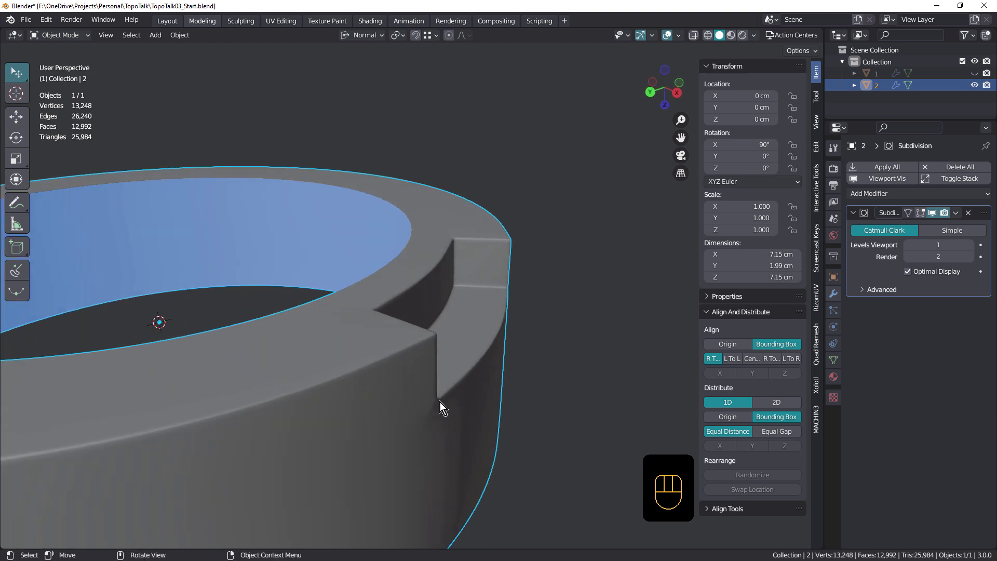
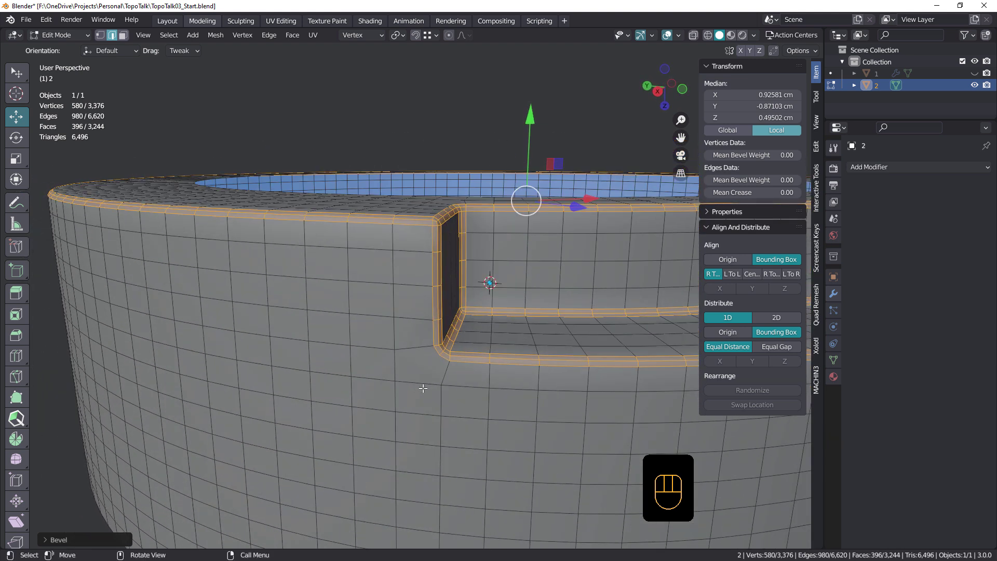
# - Revert to the bevelled mesh without subdivision and knife a cut at the notch's lower corner
pyautogui.press('k')
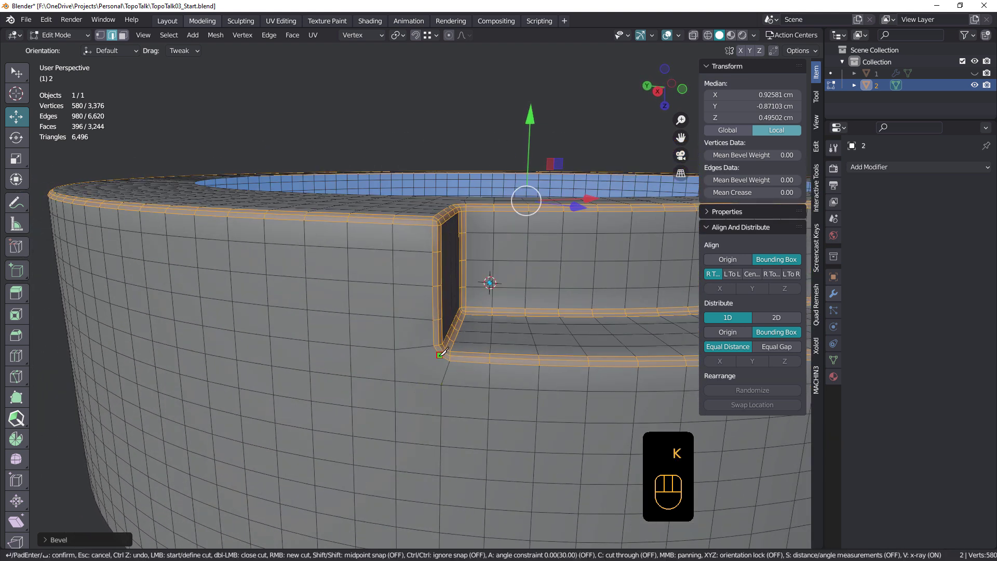
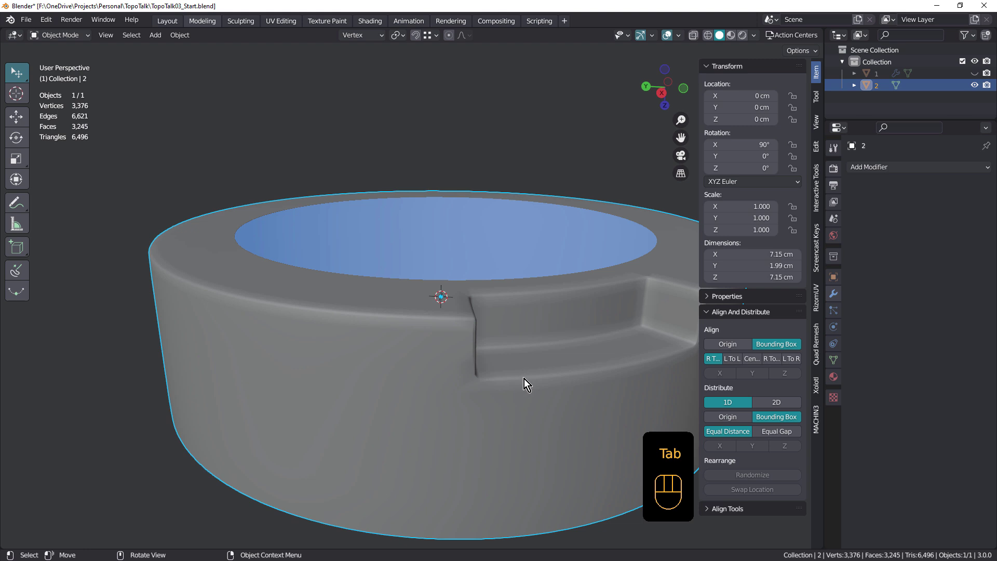
# - Set Auto Smooth to 58.9° in Normals and give the Subdivision modifier Levels Viewport 2
pyautogui.click(526, 377)
pyautogui.click(830, 365)
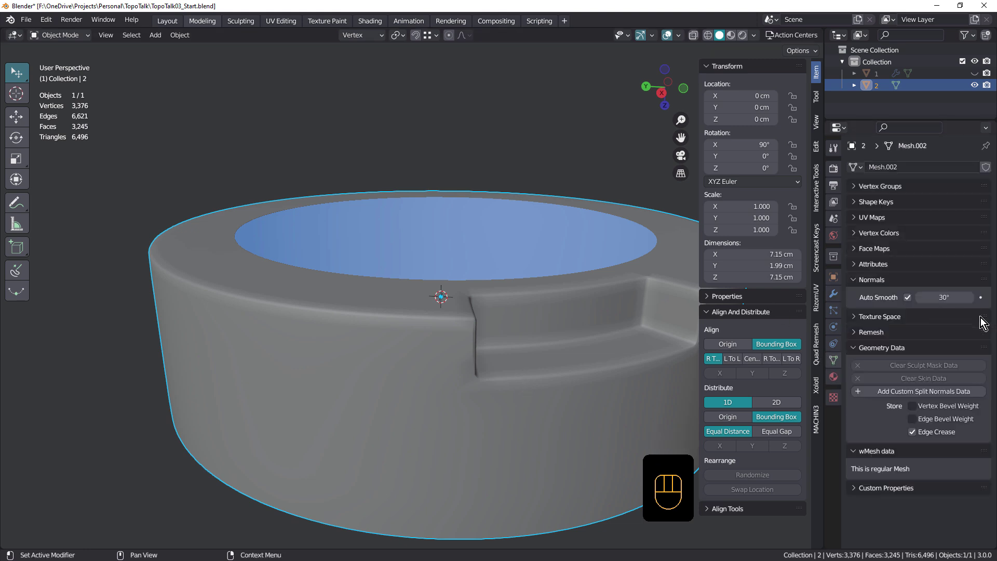
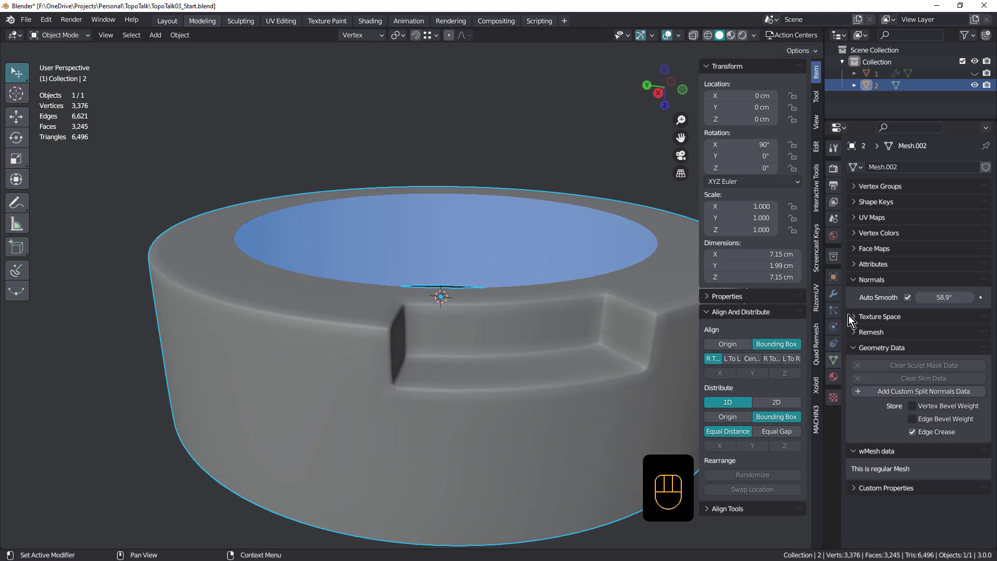
pyautogui.click(840, 289)
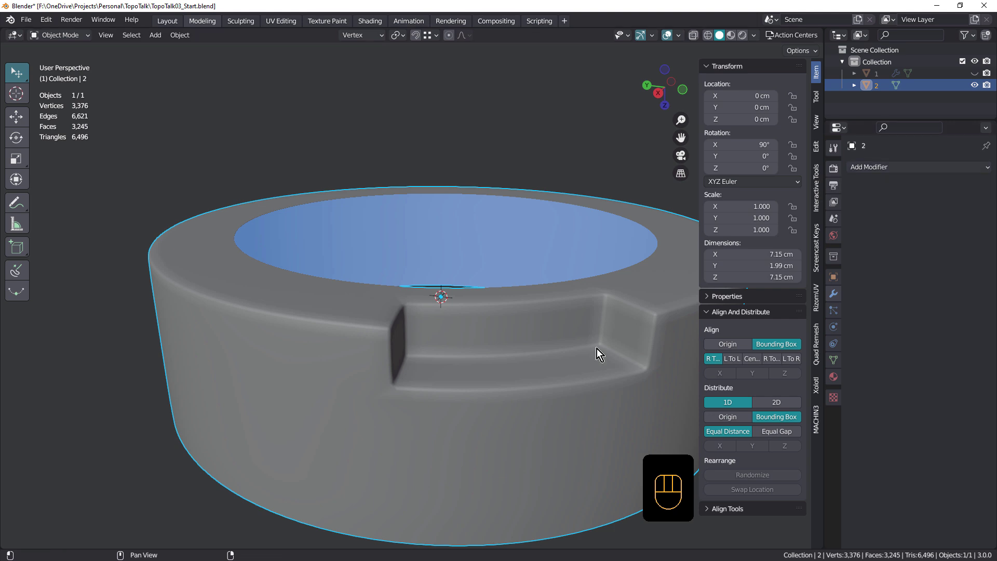
# - Orbit around the subdivided ring to inspect the notch, ending on a straight side-on view
pyautogui.moveTo(872, 162); pyautogui.dragTo(540, 384)
pyautogui.moveTo(541, 385); pyautogui.dragTo(616, 358)
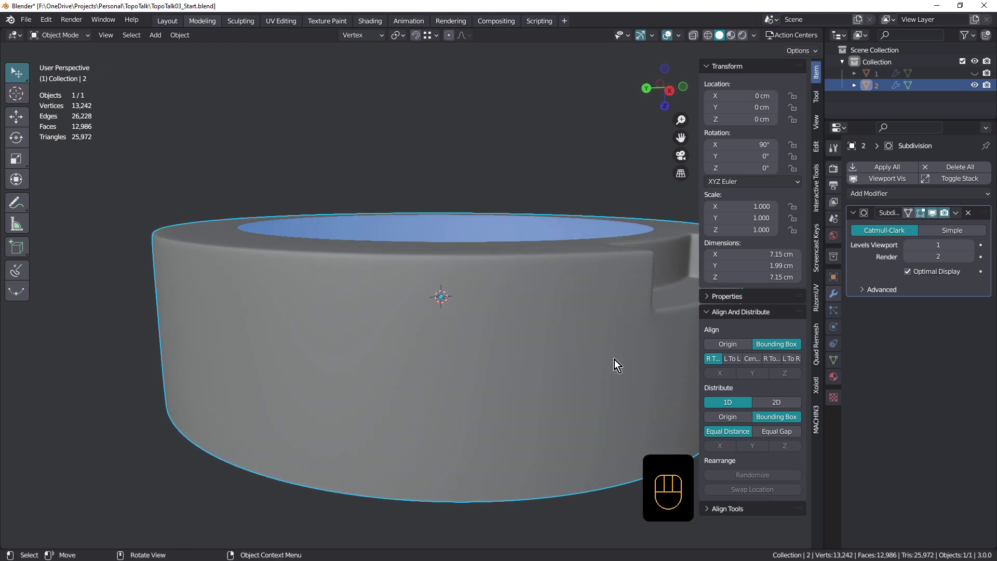
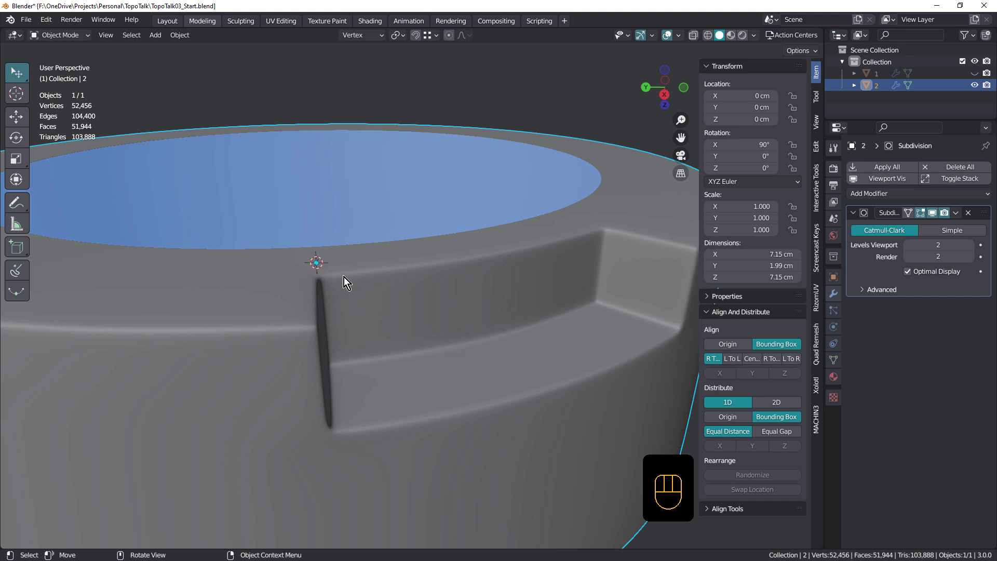
pyautogui.moveTo(456, 340); pyautogui.dragTo(463, 335)
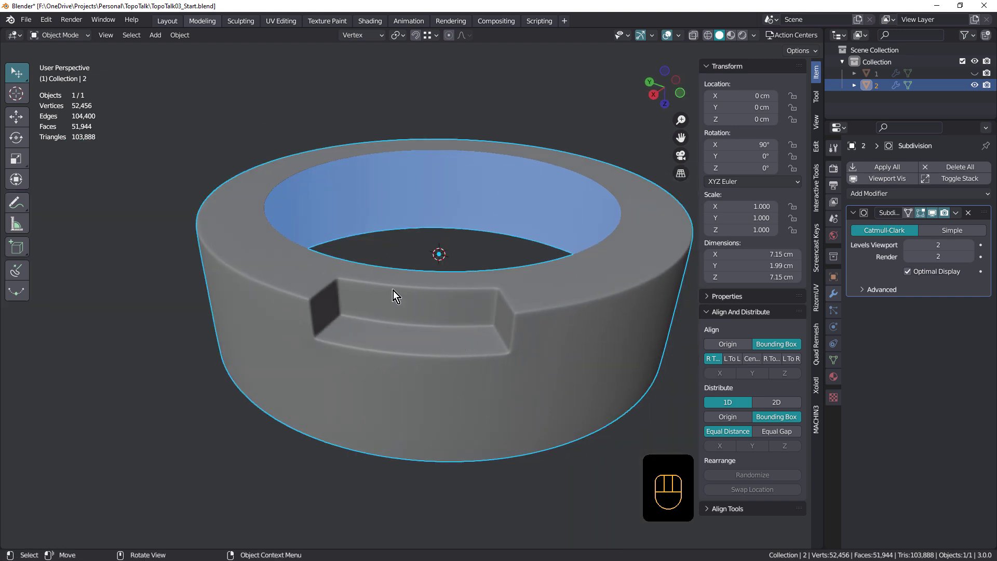
pyautogui.moveTo(408, 320); pyautogui.dragTo(423, 317)
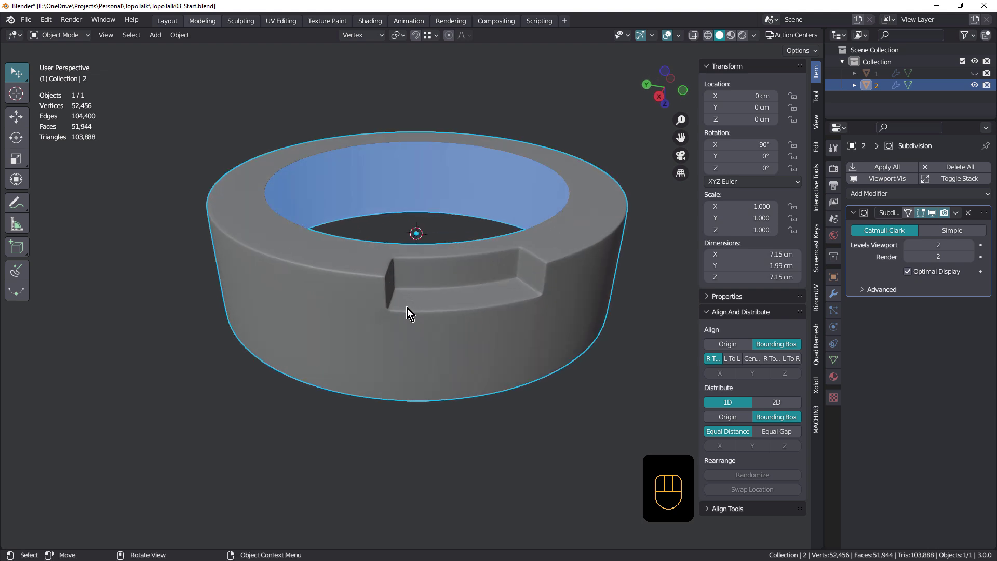
pyautogui.moveTo(378, 326); pyautogui.dragTo(360, 326)
pyautogui.moveTo(401, 289); pyautogui.dragTo(453, 293)
# - Swap to the low-poly ring mesh with Subdivision Levels Viewport and Render at 1
pyautogui.press('Tab')
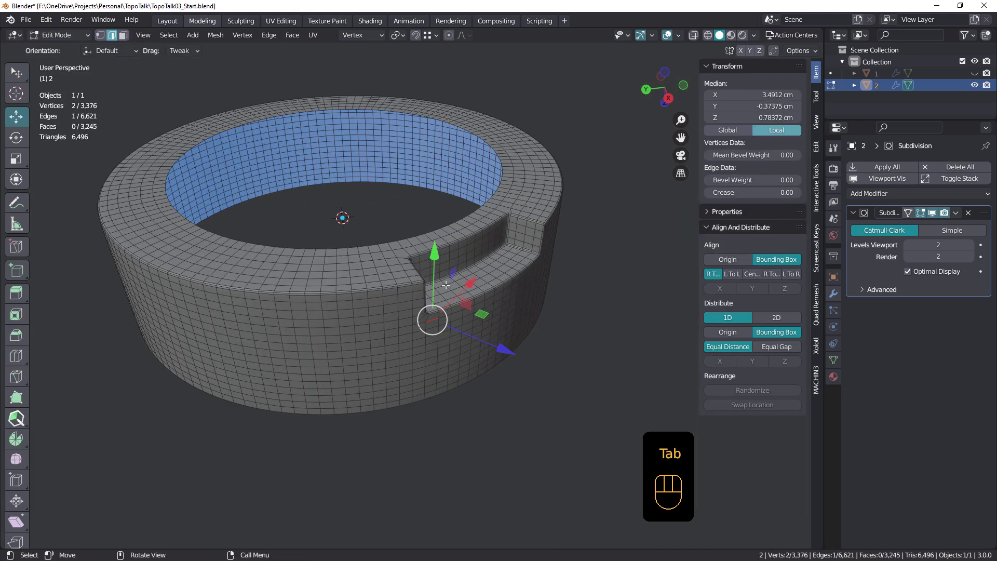
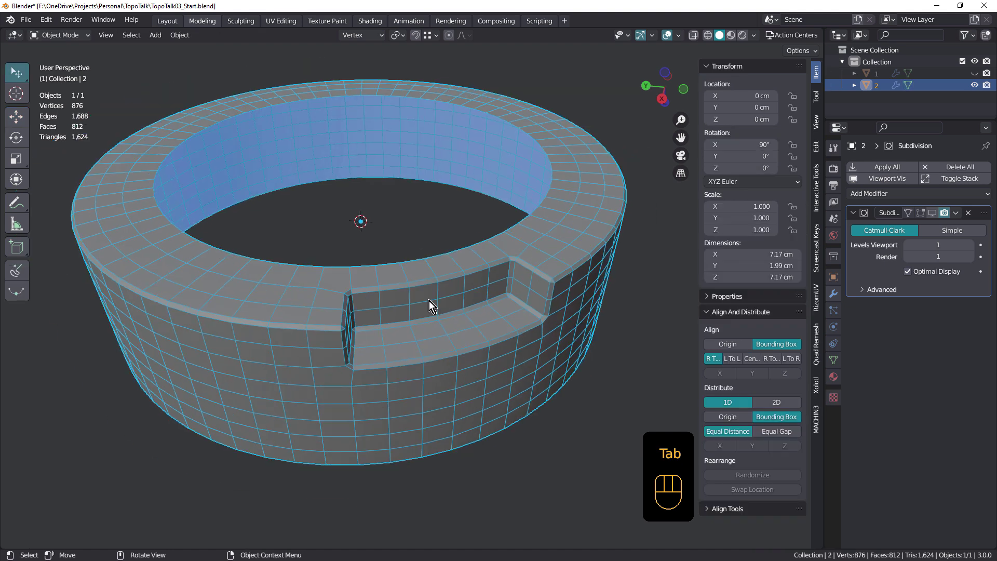
# - Remove the Subdivision modifier and enter mesh editing of the 3,376-vertex ring, looking down at the notch
pyautogui.moveTo(433, 300); pyautogui.dragTo(430, 296)
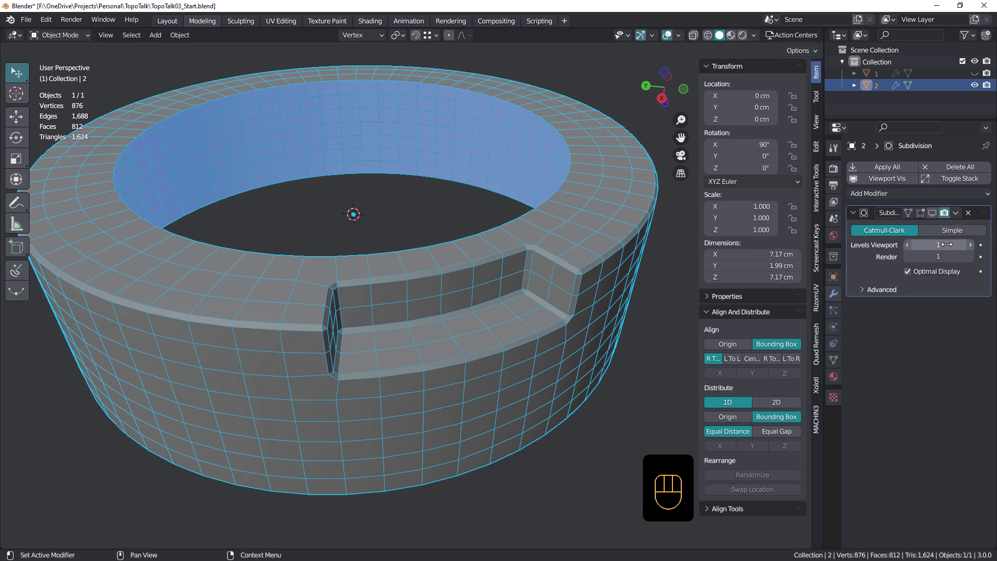
pyautogui.moveTo(958, 222); pyautogui.dragTo(933, 234)
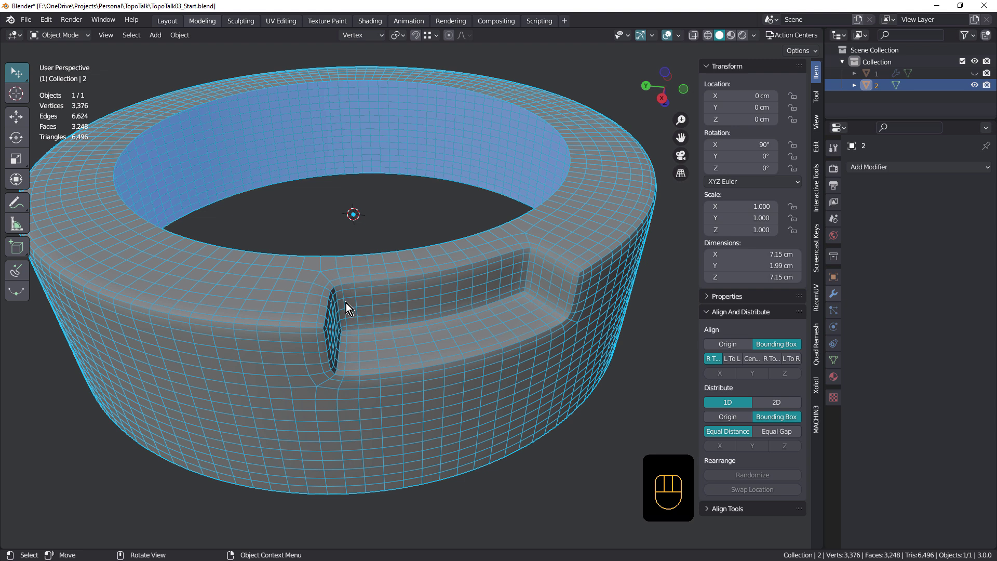
pyautogui.moveTo(343, 365); pyautogui.dragTo(355, 345)
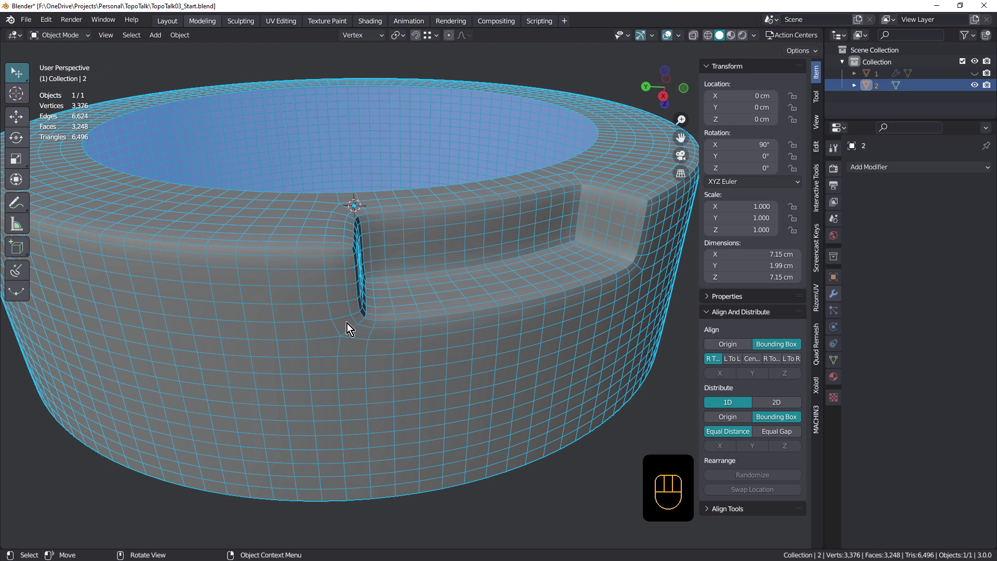
pyautogui.moveTo(364, 329); pyautogui.dragTo(360, 337)
pyautogui.press('Tab')
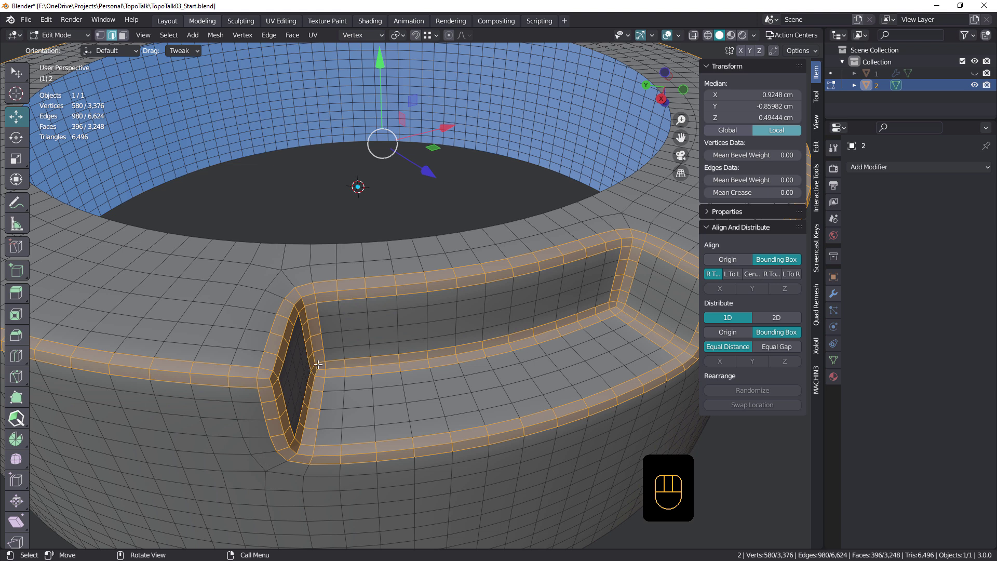
# - Add a Subdivision Surface modifier at render level 1 and shade the ring smooth with auto smooth 180°
pyautogui.press('Tab')
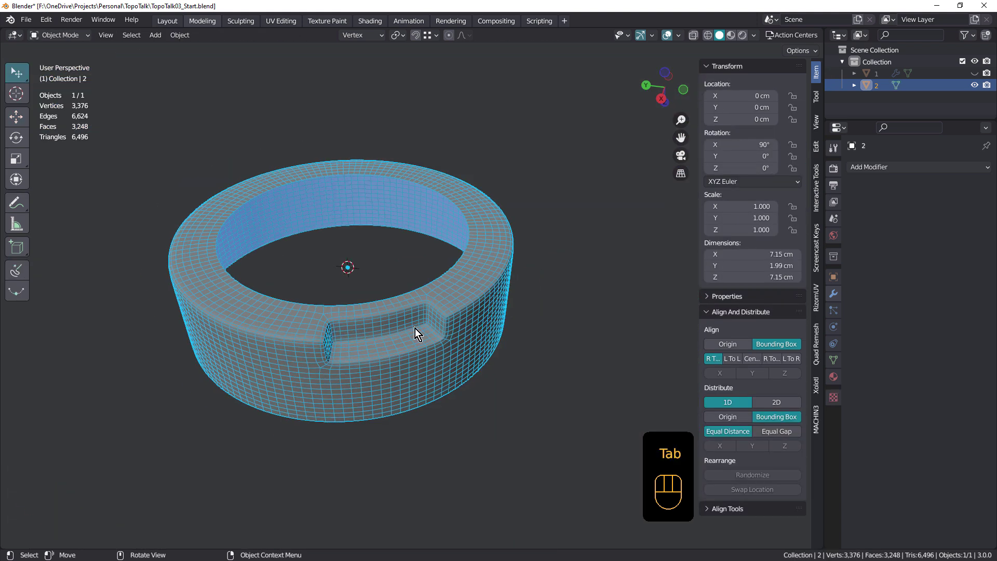
pyautogui.click(837, 292)
pyautogui.moveTo(894, 168); pyautogui.dragTo(787, 381)
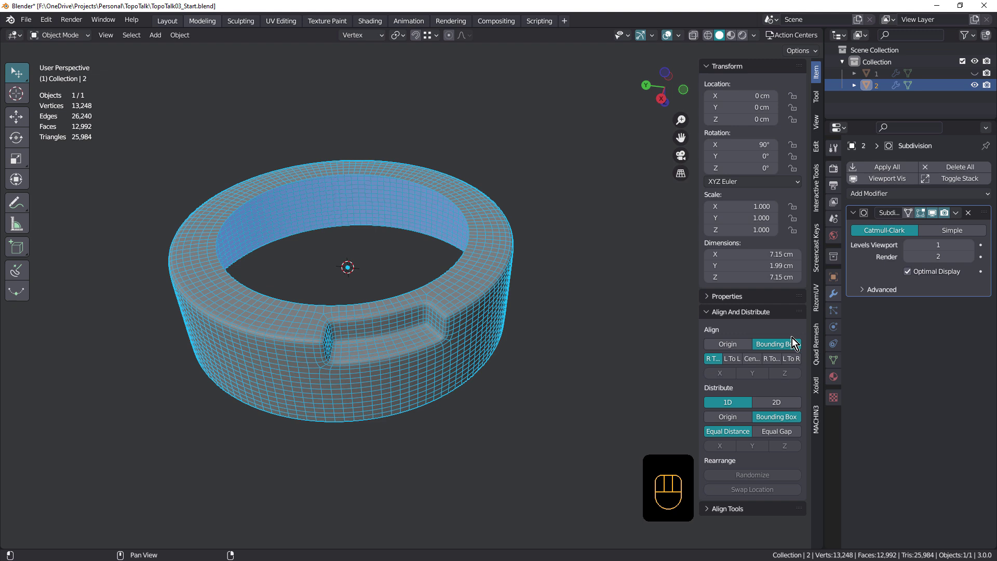
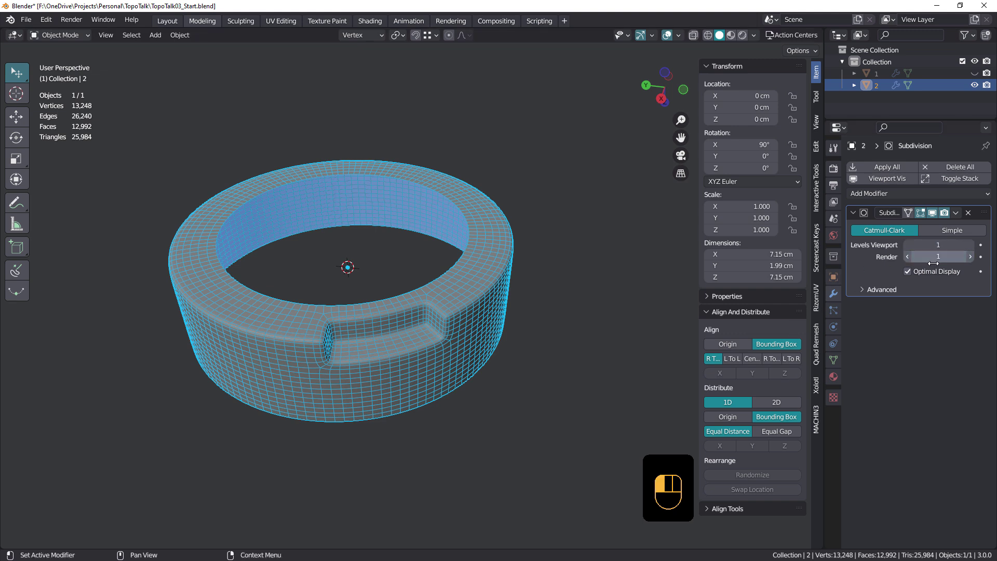
pyautogui.press('shift+space')
pyautogui.moveTo(424, 316); pyautogui.dragTo(440, 302)
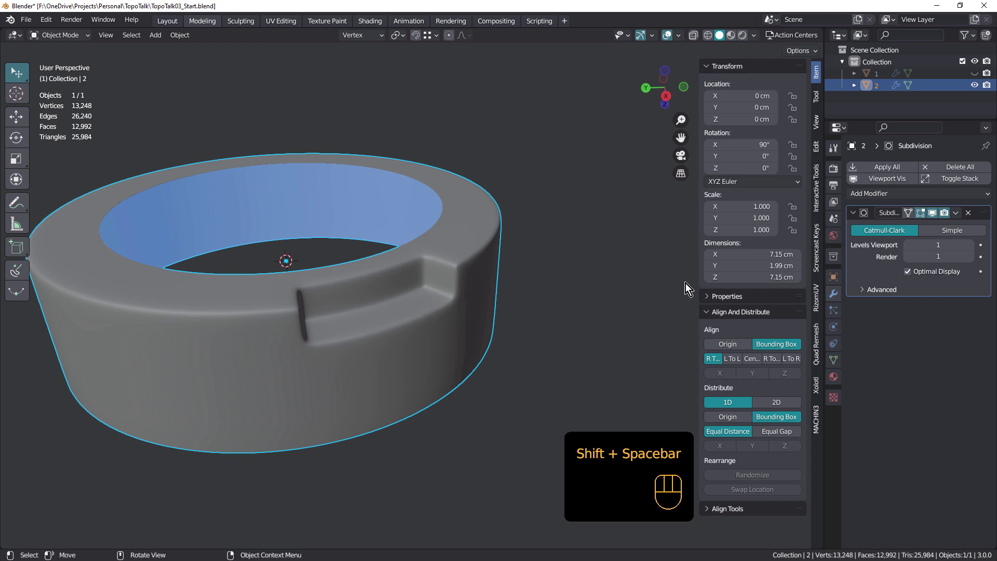
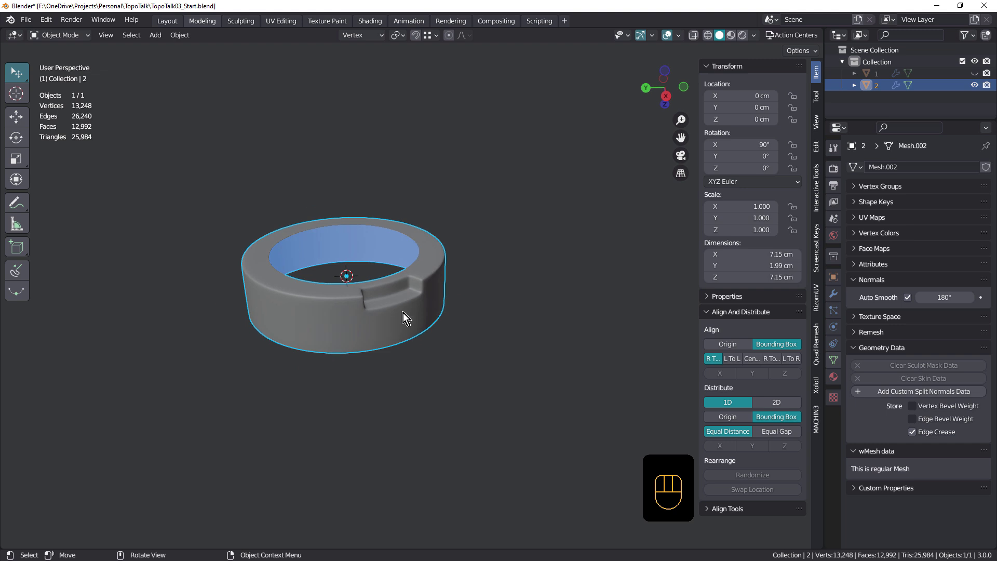
# - Orbit and zoom around the notch and ring to check the smoothed shading
pyautogui.moveTo(405, 309); pyautogui.dragTo(381, 239)
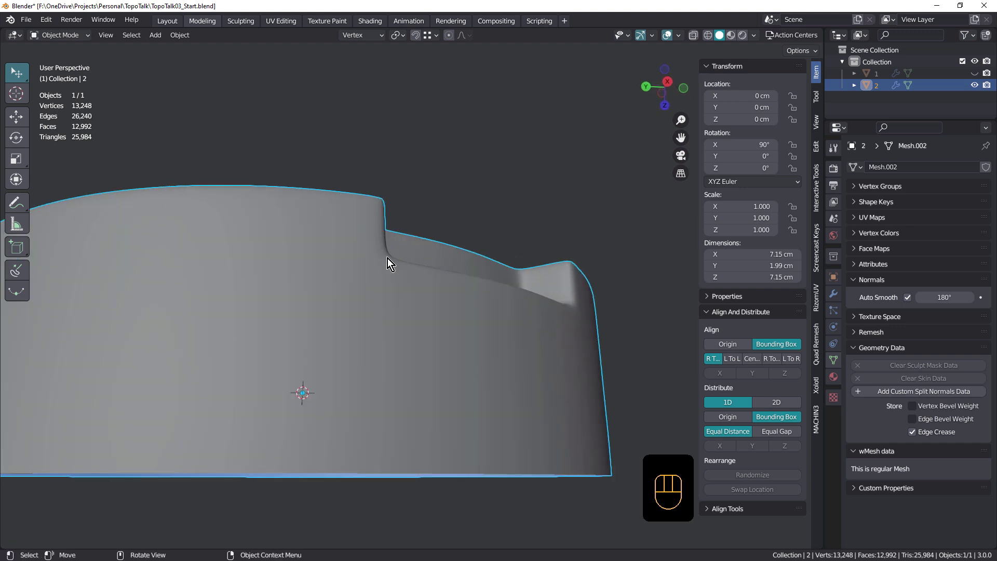
pyautogui.moveTo(402, 280); pyautogui.dragTo(423, 249)
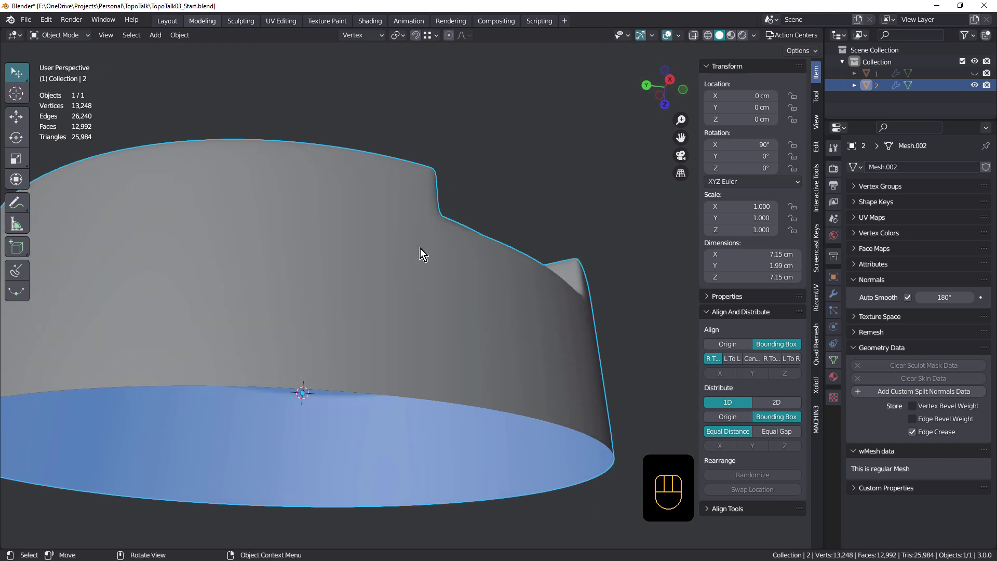
pyautogui.moveTo(447, 258); pyautogui.dragTo(388, 273)
pyautogui.moveTo(378, 298); pyautogui.dragTo(377, 350)
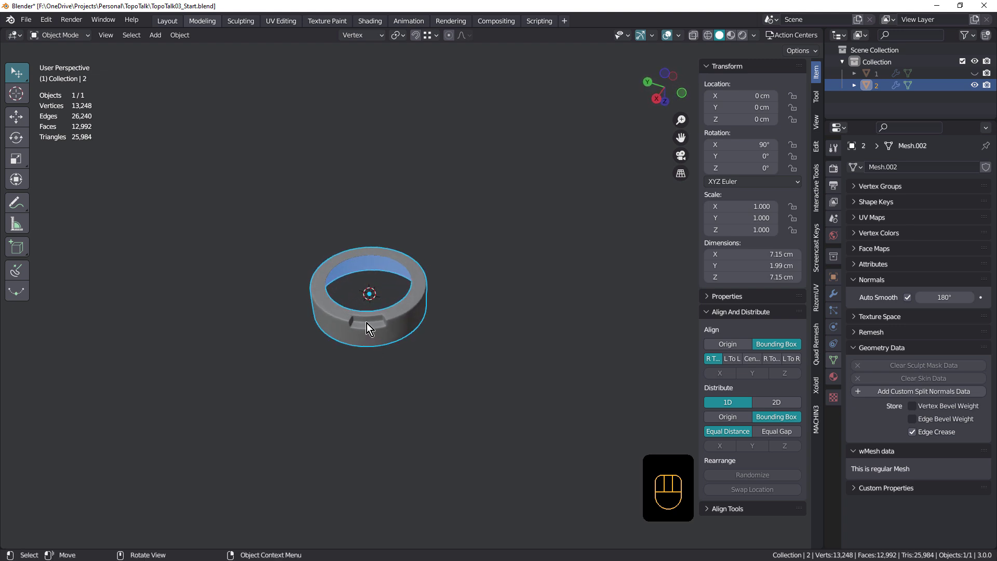
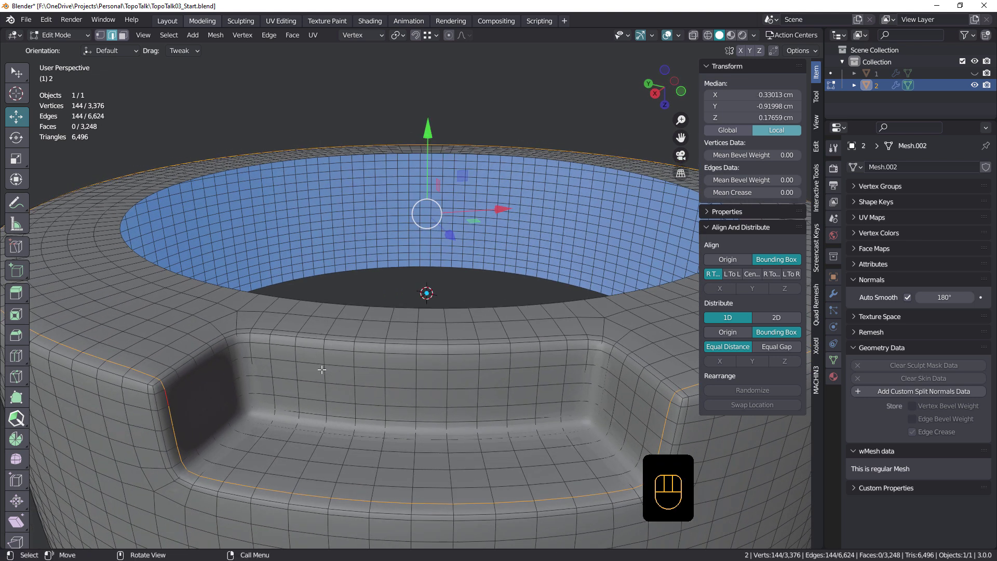
# - Edge-slide the loop toward the notch's top rim, then view the smoothed ring from object mode
pyautogui.press('g')
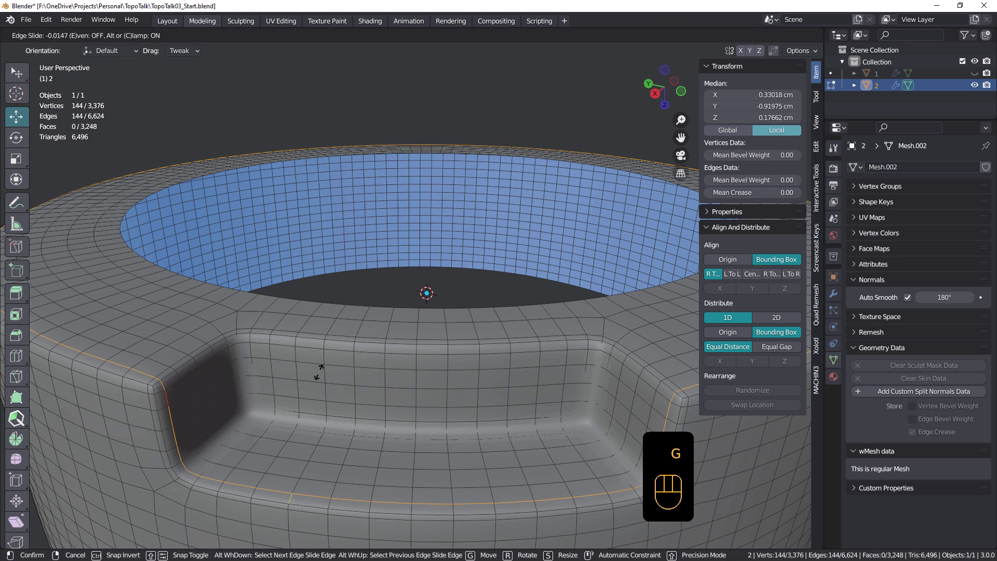
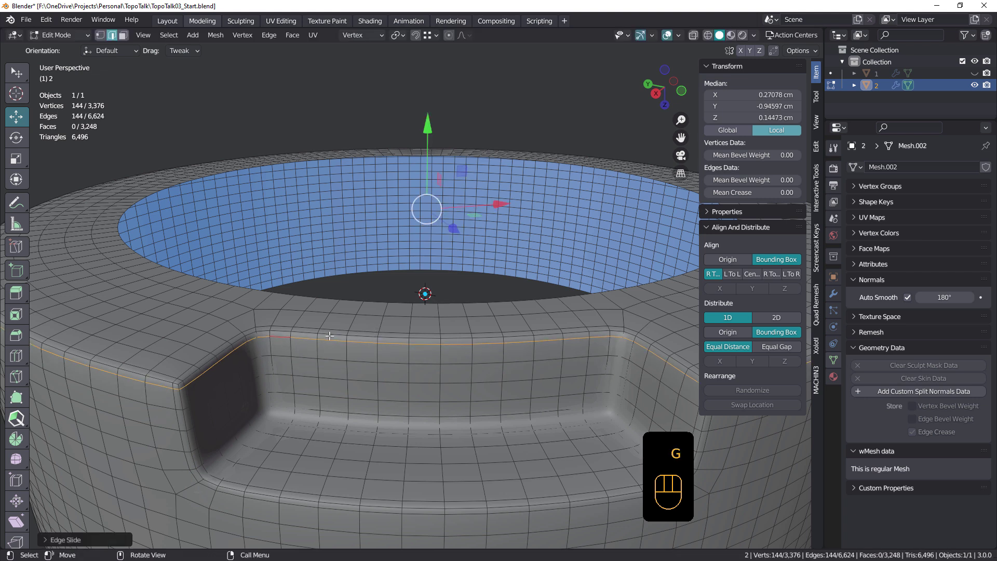
pyautogui.press('Tab')
pyautogui.moveTo(341, 355); pyautogui.dragTo(380, 363)
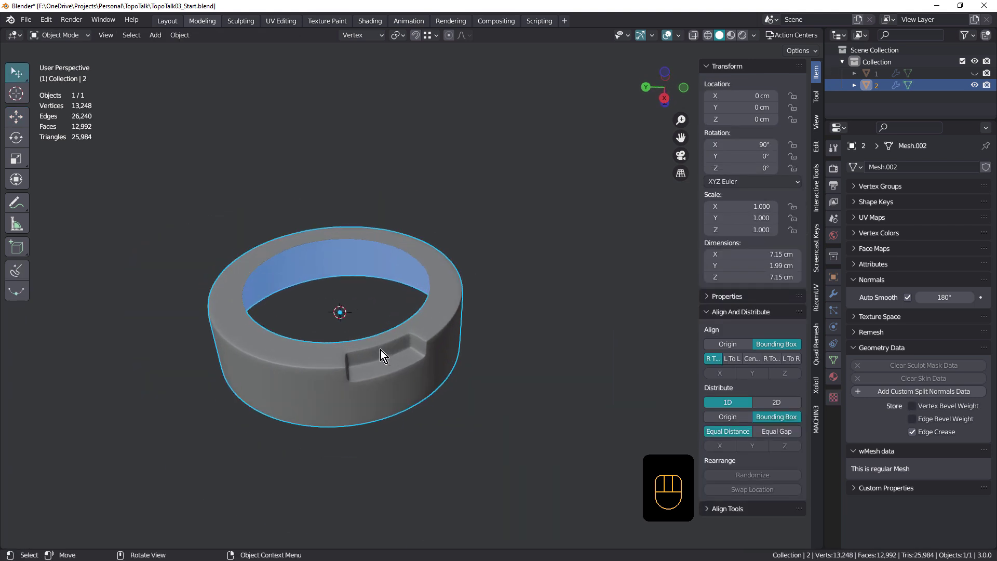
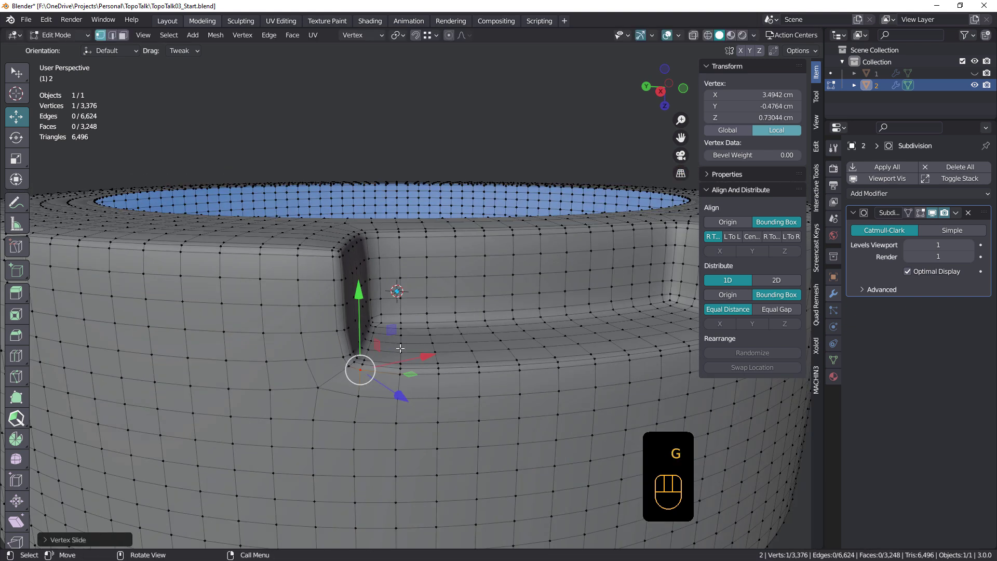
# - Leave mesh editing after the corner vertex slide and view the notch from the side
pyautogui.press('Tab')
pyautogui.moveTo(394, 349); pyautogui.dragTo(432, 340)
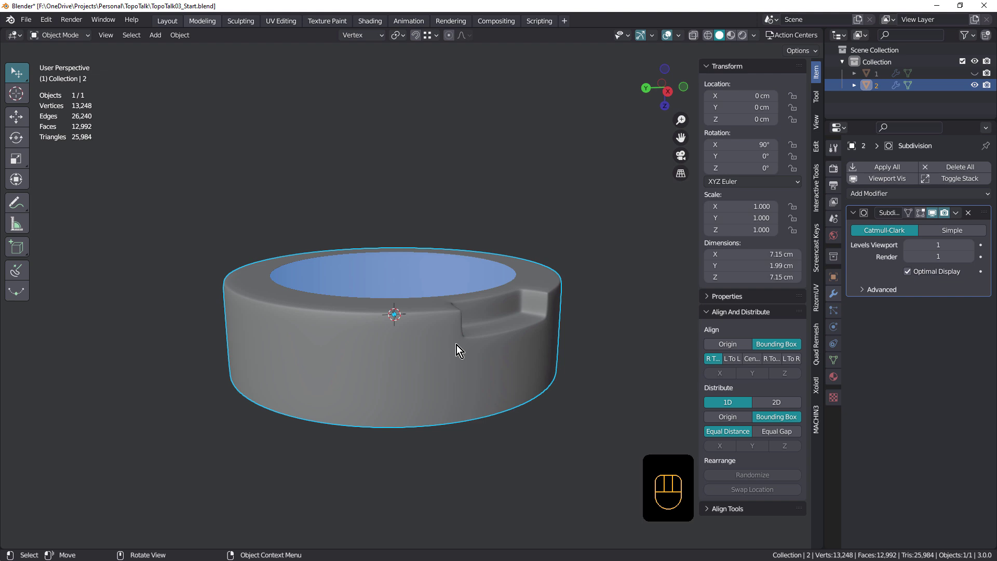
# - Undo back to the low-poly ring and bevel the notch edge loops with 2 segments (Ctrl+B)
pyautogui.middleClick(492, 343)
pyautogui.press('ctrl+z')
pyautogui.press('ctrl+z')
pyautogui.press('ctrl+z')
pyautogui.press('ctrl+b')
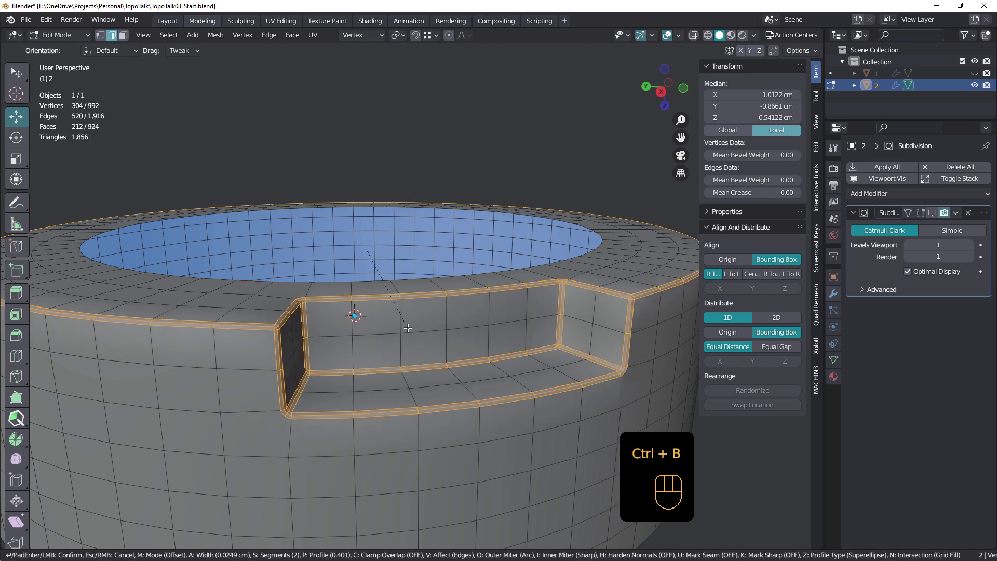
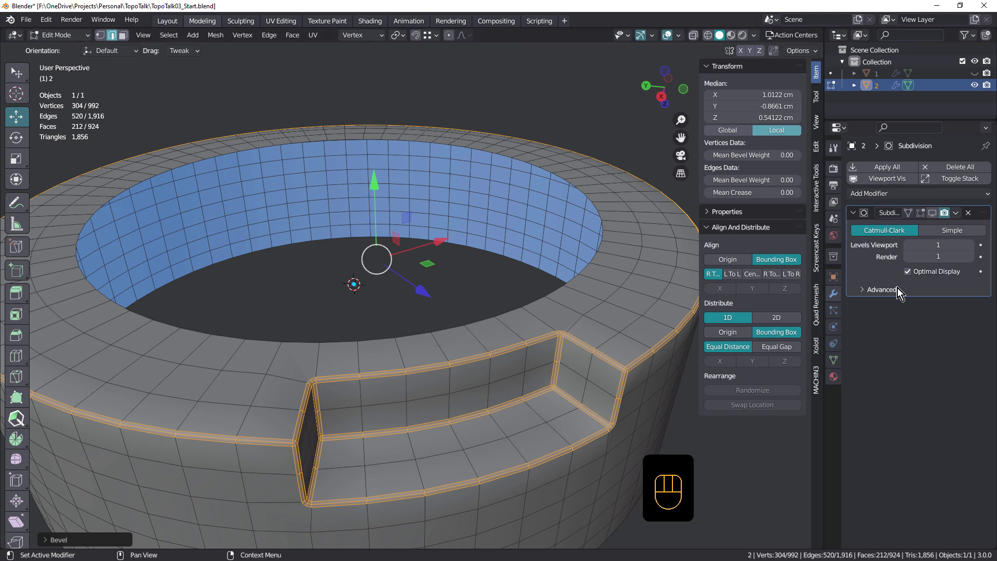
pyautogui.press('Tab')
# - Apply the Subdivision modifier permanently and inspect the 3,832-vertex topology in edit mode
pyautogui.moveTo(954, 213); pyautogui.dragTo(936, 227)
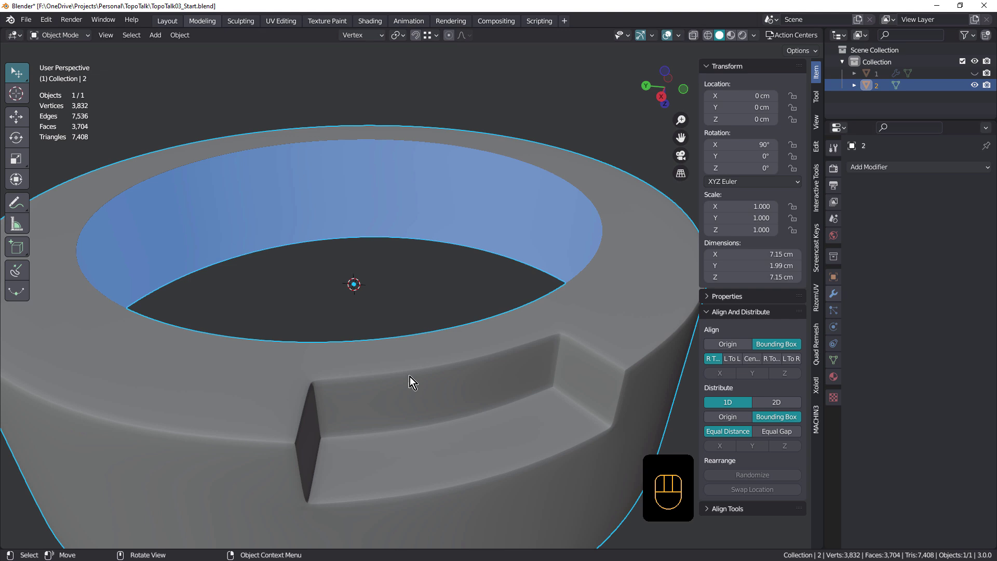
pyautogui.press('Tab')
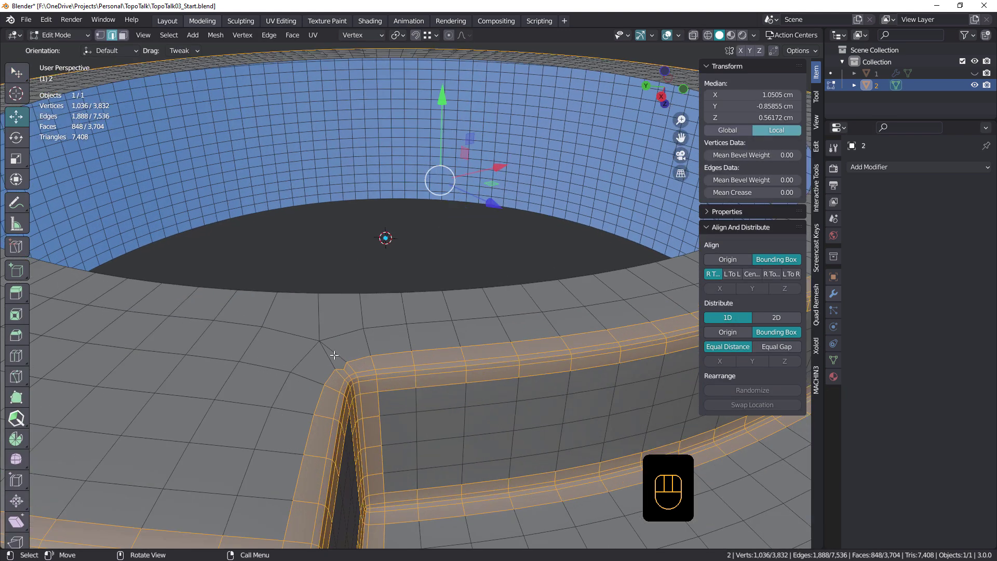
pyautogui.press('Tab')
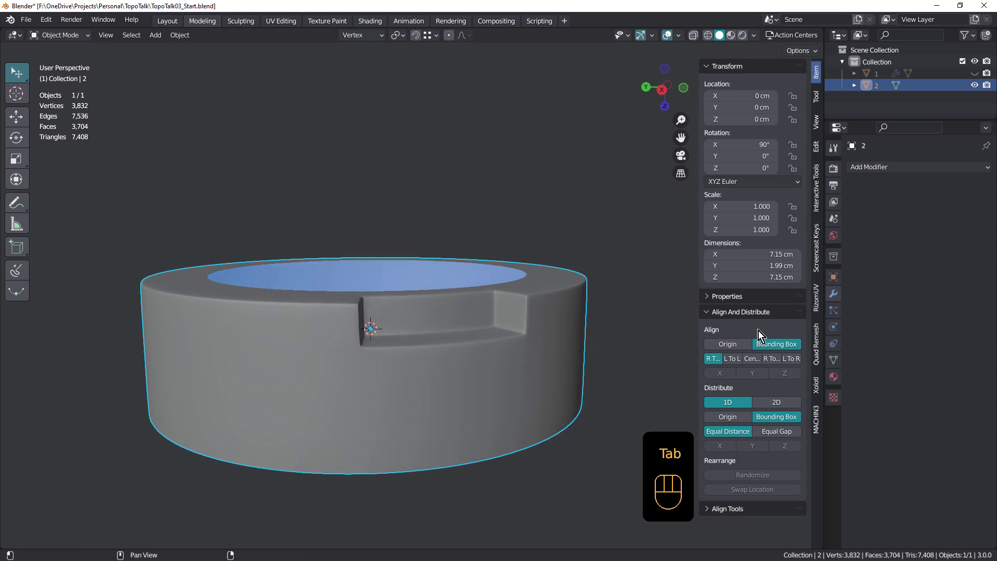
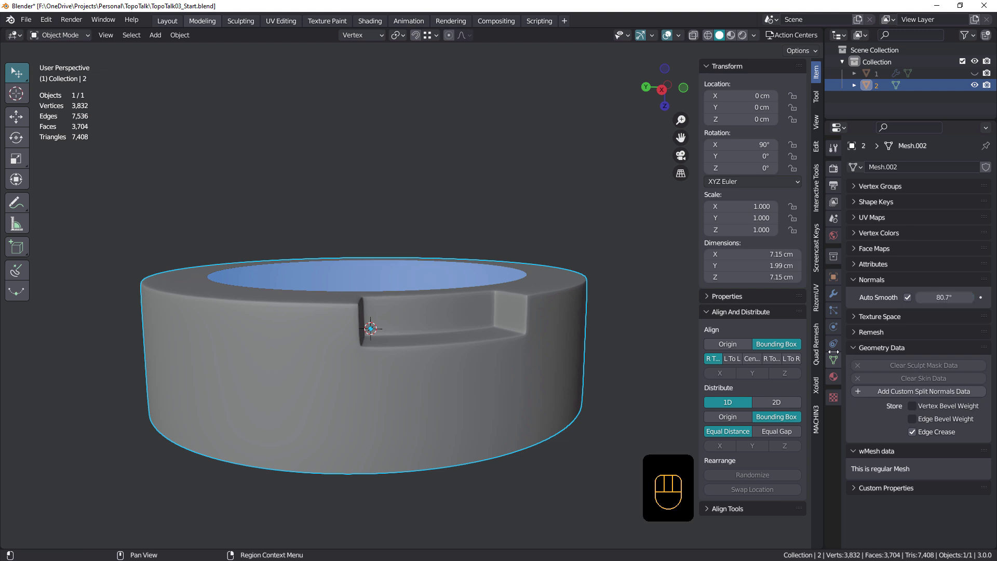
# - Add a new Subdivision Surface modifier (viewport 1, render 2) and reopen the mesh for editing at the notch corner
pyautogui.click(837, 289)
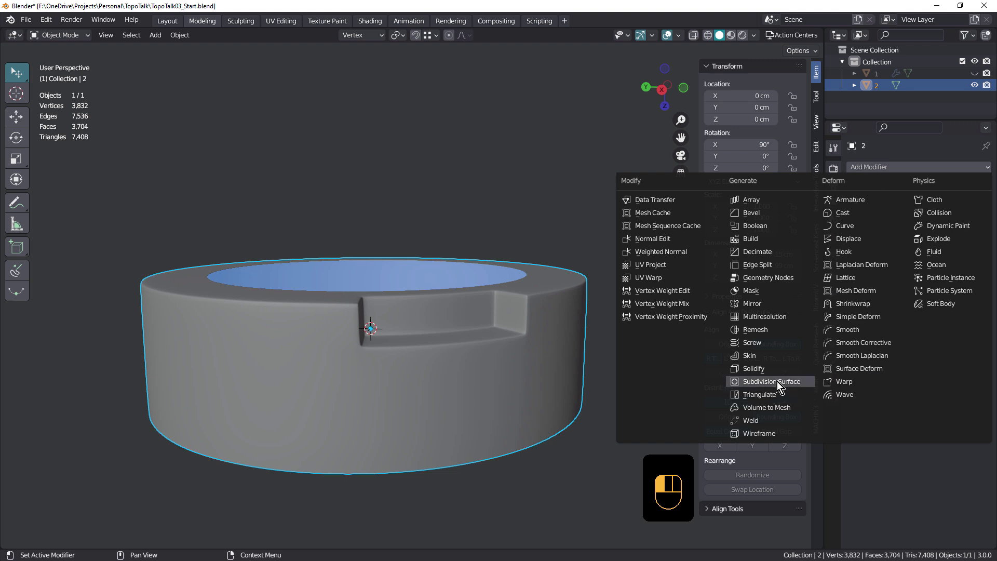
pyautogui.moveTo(442, 359); pyautogui.dragTo(443, 341)
pyautogui.moveTo(429, 336); pyautogui.dragTo(522, 336)
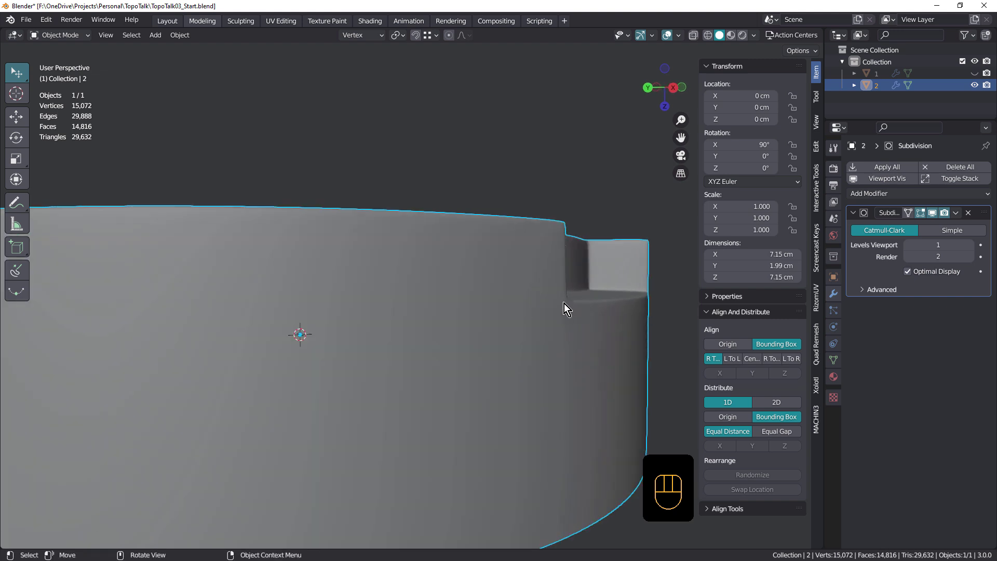
pyautogui.moveTo(569, 319); pyautogui.dragTo(528, 337)
pyautogui.press('Tab')
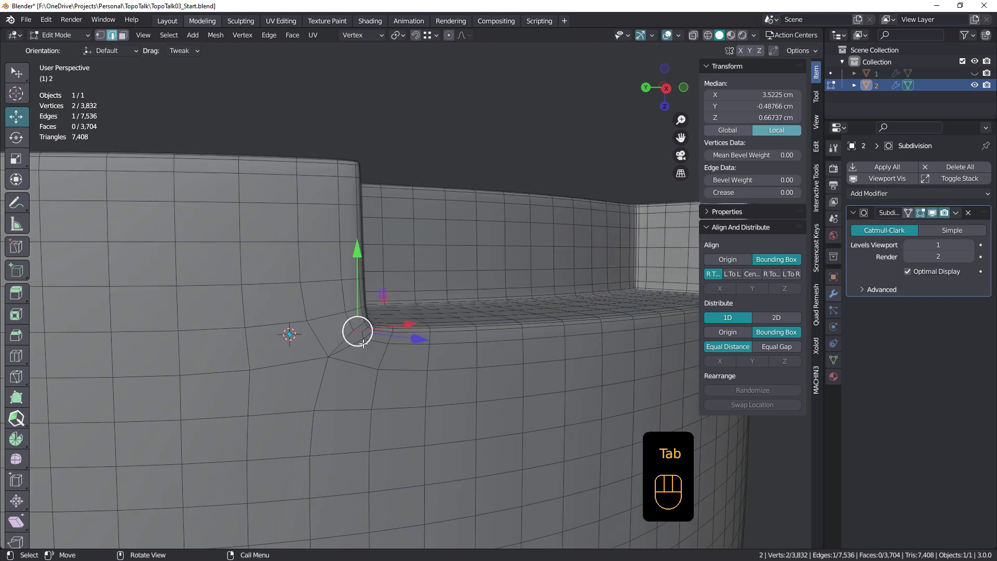
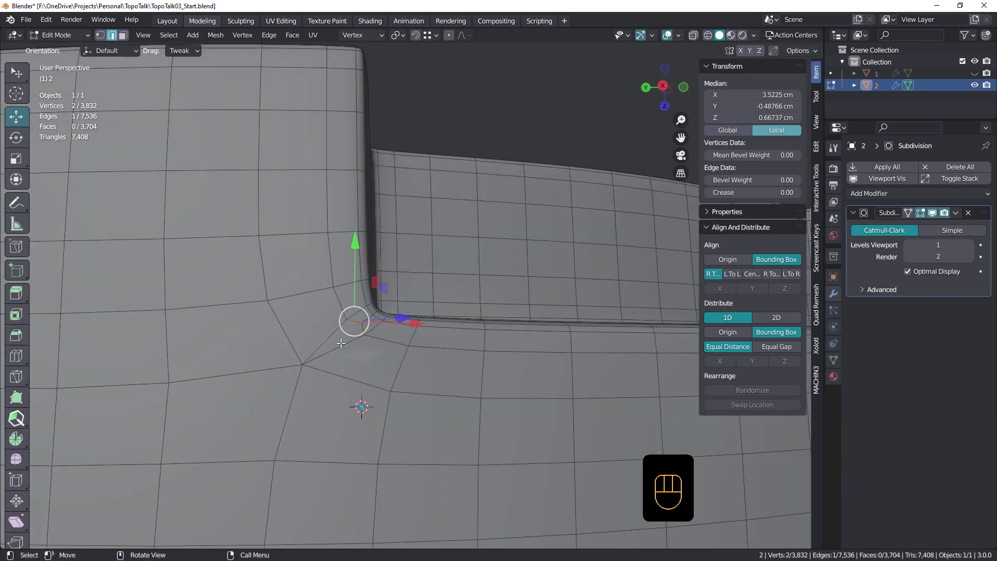
# - Knife-cut new edges at the notch's lower corner and slide the new vertex along its edge
pyautogui.press('k')
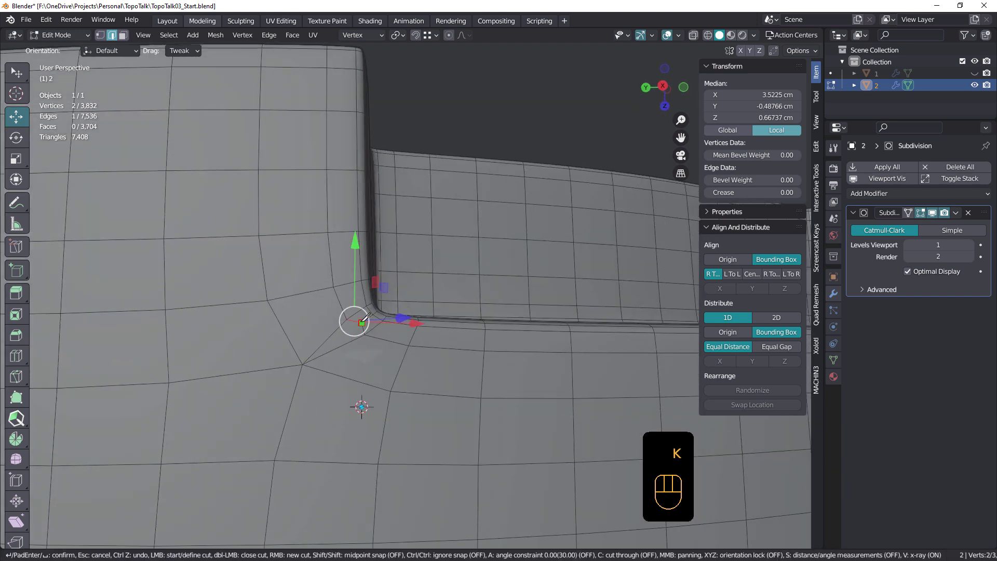
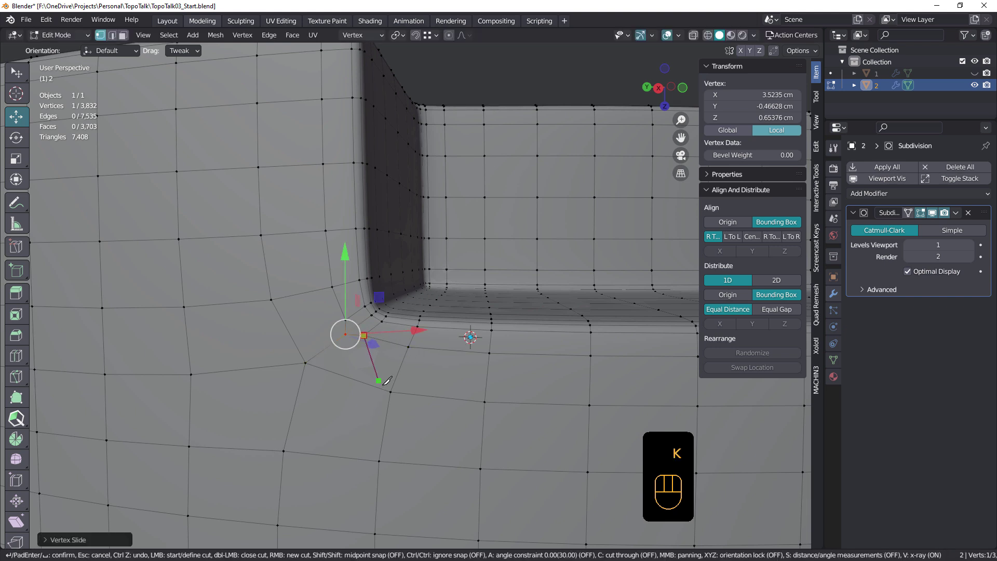
pyautogui.press('k')
pyautogui.press('k')
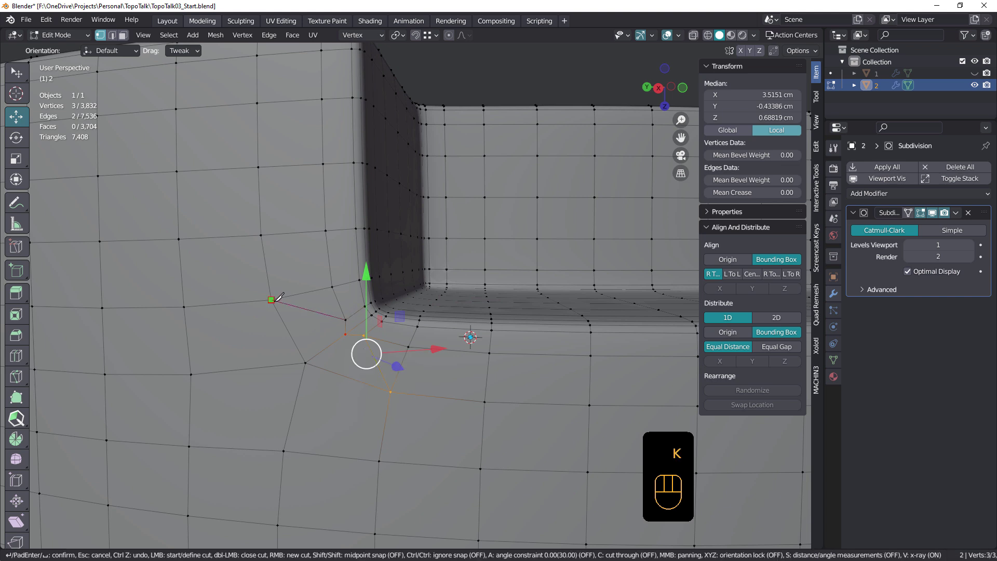
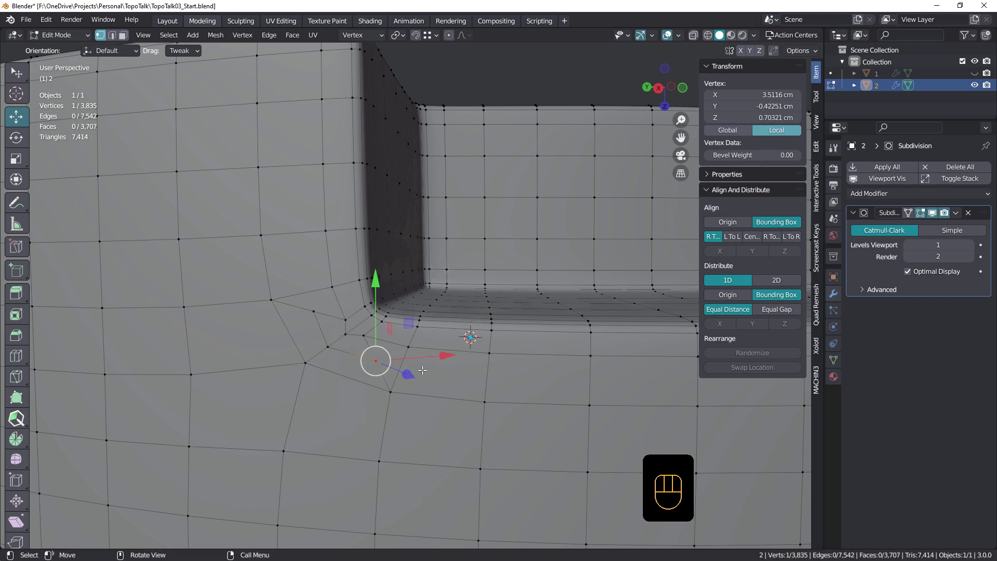
pyautogui.press('g')
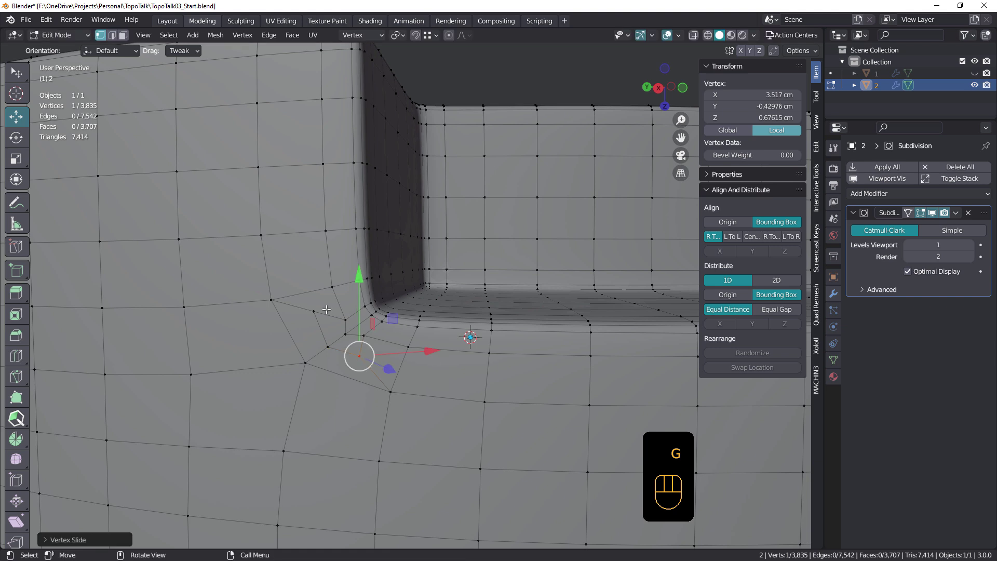
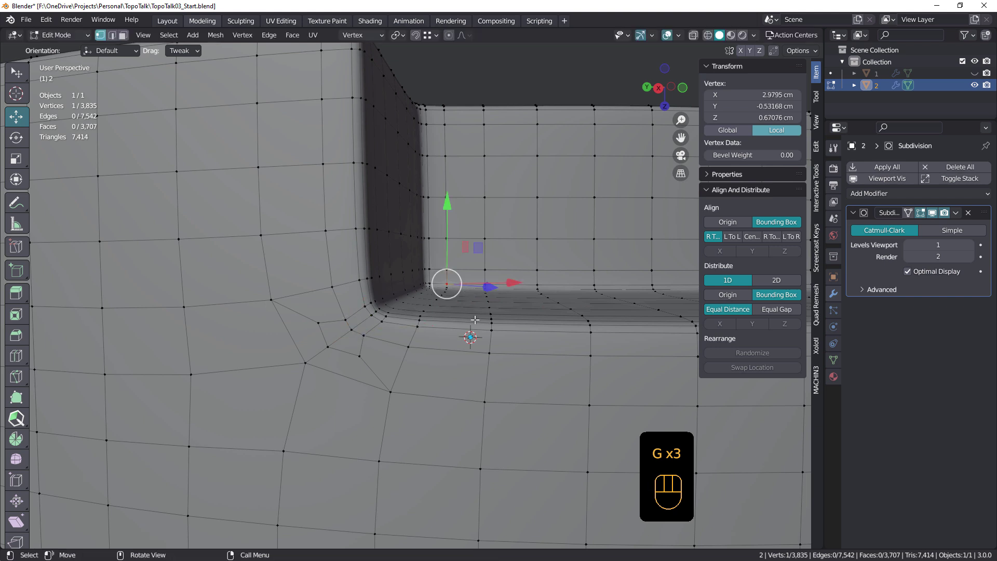
# - Leave mesh editing and orbit to check the smoothed 15,084-vertex ring at the notch
pyautogui.press('Tab')
pyautogui.moveTo(489, 335); pyautogui.dragTo(550, 311)
pyautogui.moveTo(547, 304); pyautogui.dragTo(514, 305)
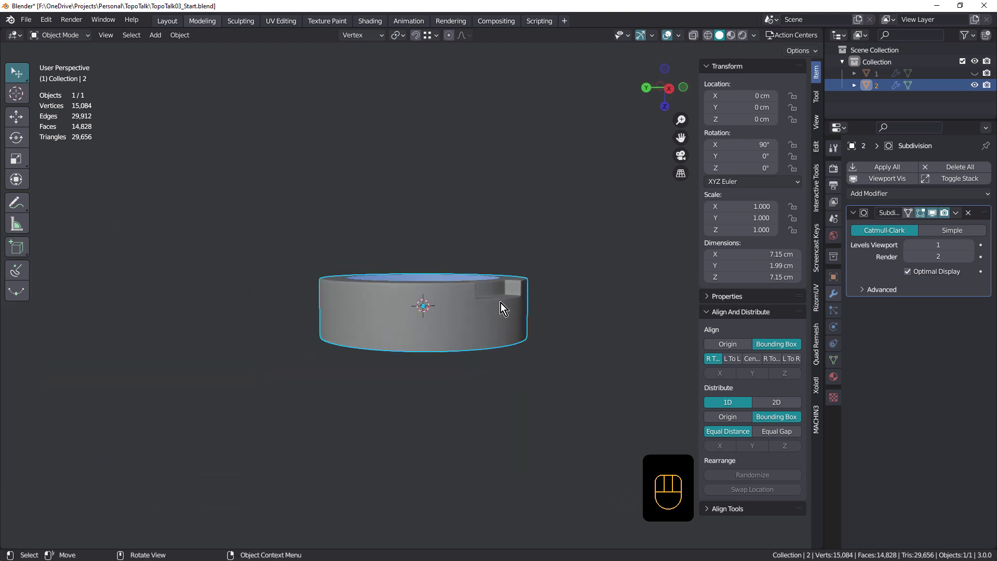
# - Undo step by step back to the 776-vertex low-poly ring with the notch and rim loops selected in edit mode
pyautogui.moveTo(491, 314); pyautogui.dragTo(446, 375)
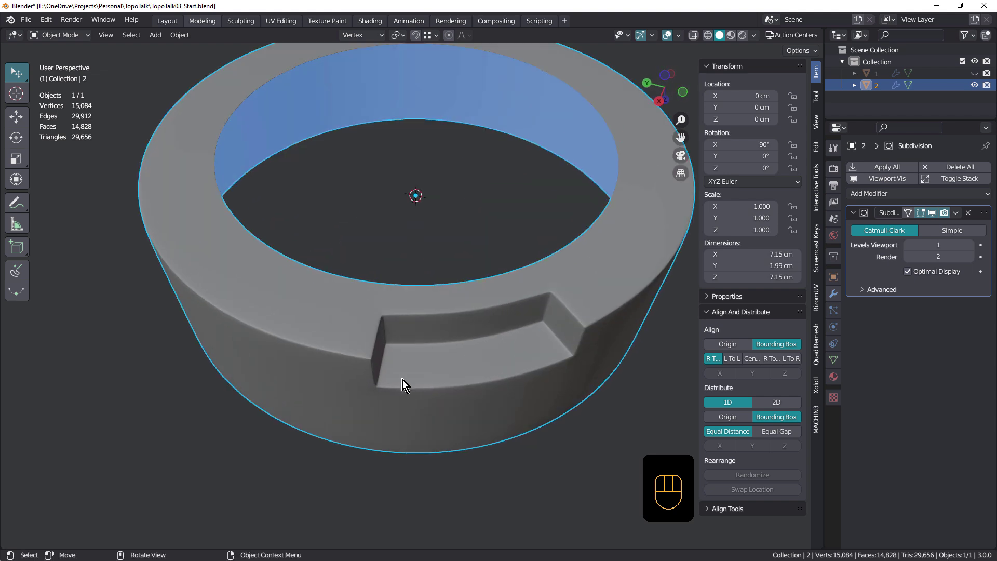
pyautogui.moveTo(409, 380); pyautogui.dragTo(410, 367)
pyautogui.press('shift+space')
pyautogui.moveTo(428, 348); pyautogui.dragTo(422, 335)
pyautogui.press('ctrl+z')
pyautogui.press('ctrl+z')
pyautogui.press('ctrl+z')
pyautogui.press('ctrl+z')
pyautogui.press('ctrl+z')
pyautogui.press('ctrl+z')
pyautogui.press('ctrl+z')
pyautogui.press('ctrl+z')
pyautogui.press('ctrl+z')
pyautogui.press('ctrl+z')
pyautogui.press('ctrl+z')
pyautogui.press('ctrl+z')
pyautogui.press('ctrl+z')
pyautogui.press('ctrl+z')
pyautogui.press('ctrl+z')
pyautogui.press('ctrl+z')
pyautogui.press('ctrl+z')
pyautogui.press('ctrl+z')
pyautogui.press('ctrl+z')
pyautogui.moveTo(425, 264); pyautogui.dragTo(381, 333)
pyautogui.press('ctrl+z')
pyautogui.press('ctrl+z')
pyautogui.press('ctrl+z')
pyautogui.press('ctrl+z')
pyautogui.press('ctrl+z')
pyautogui.press('ctrl+z')
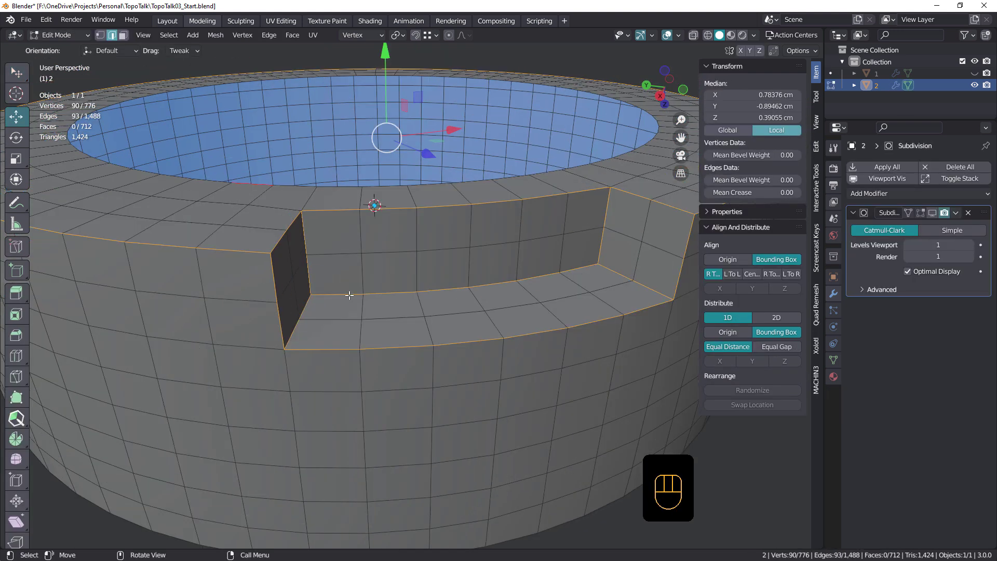
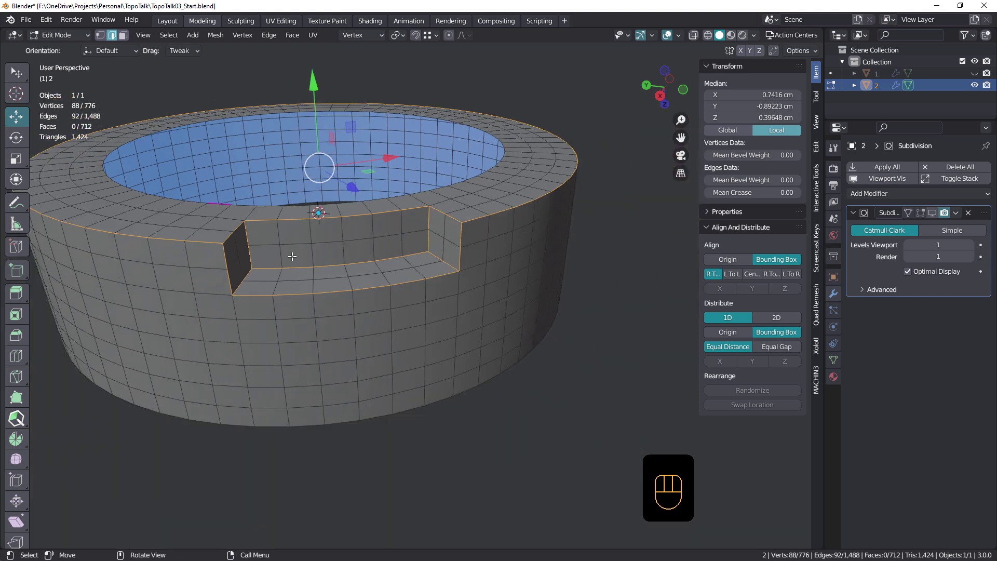
# - Crease the selected notch and rim edges and apply the level-1 Subdivision modifier permanently
pyautogui.press('ctrl+z')
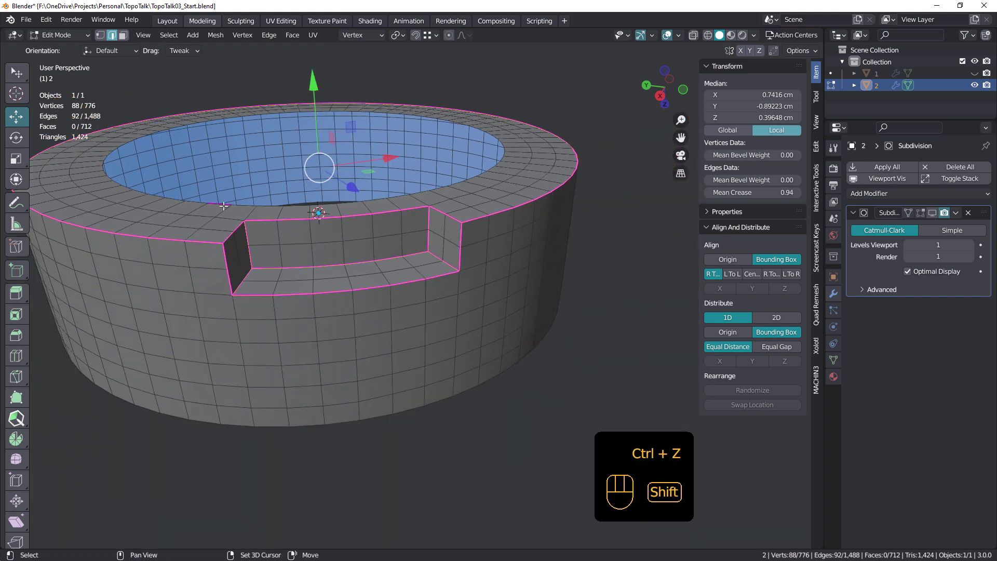
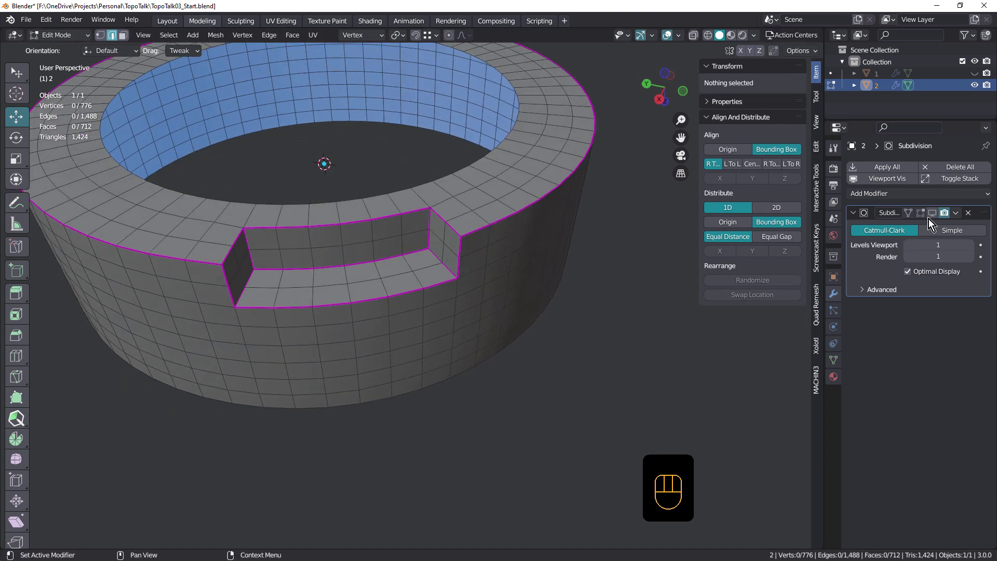
pyautogui.press('Tab')
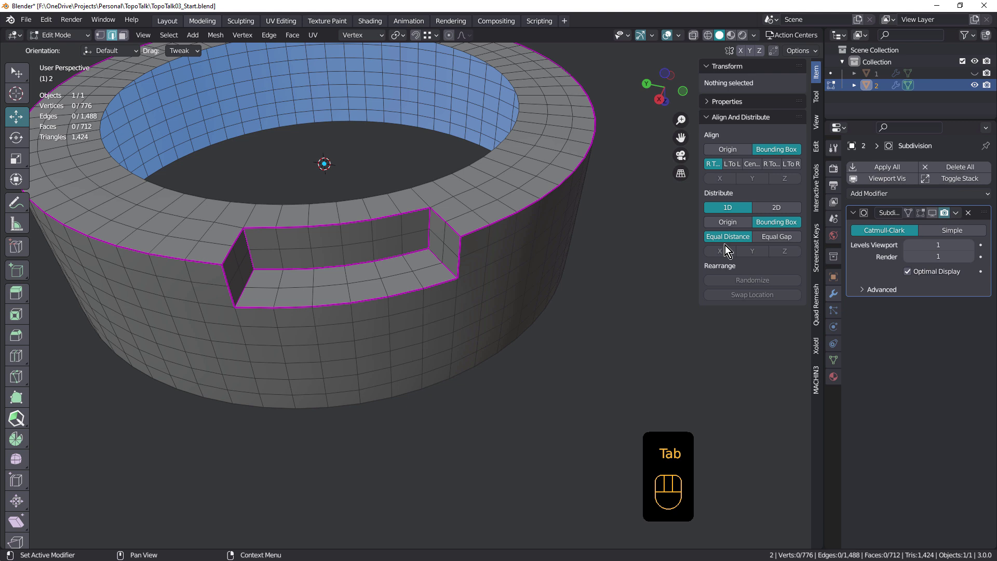
pyautogui.press('Tab')
pyautogui.moveTo(959, 211); pyautogui.dragTo(922, 228)
# - Reopen the 2,976-vertex baked ring for editing and select all of its geometry
pyautogui.middleClick(357, 278)
pyautogui.press('Tab')
pyautogui.press('Tab')
pyautogui.press('ctrl+a')
# - Select the entire baked ring mesh, showing a mean edge crease of 0.03
pyautogui.press('a')
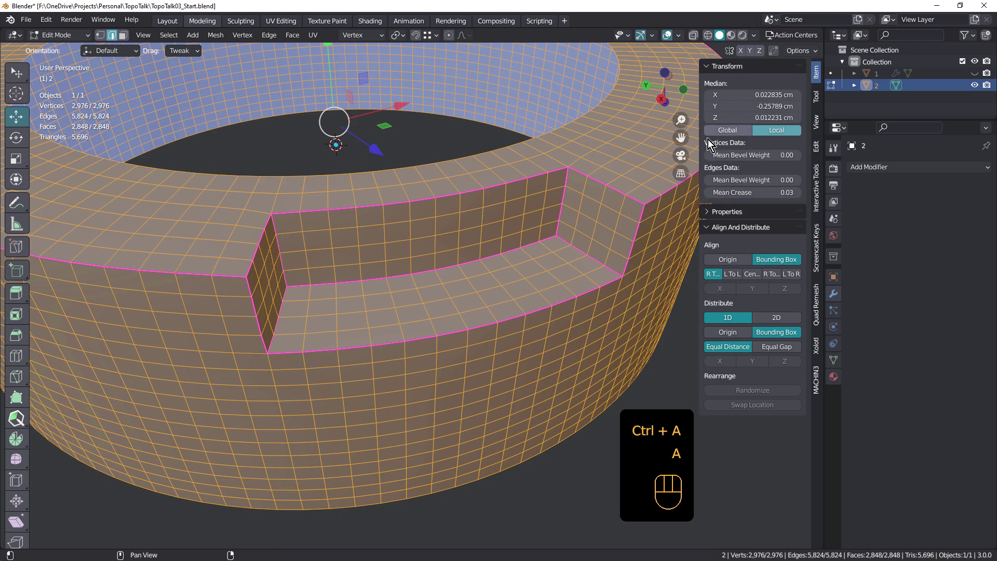
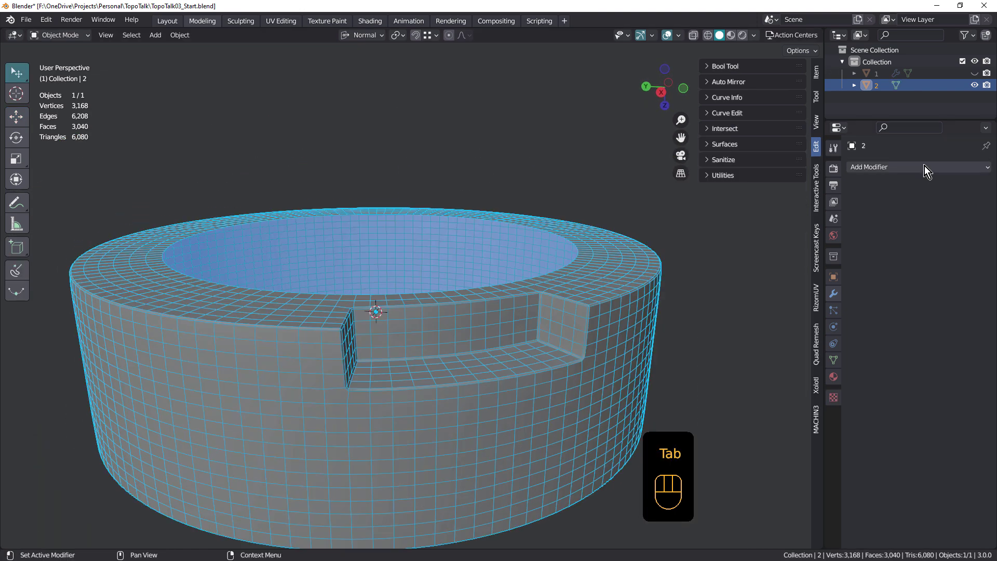
# - Add a Subdivision modifier at level 1, taking the 12,416-vertex ring to 49,152 vertices
pyautogui.moveTo(924, 166); pyautogui.dragTo(763, 381)
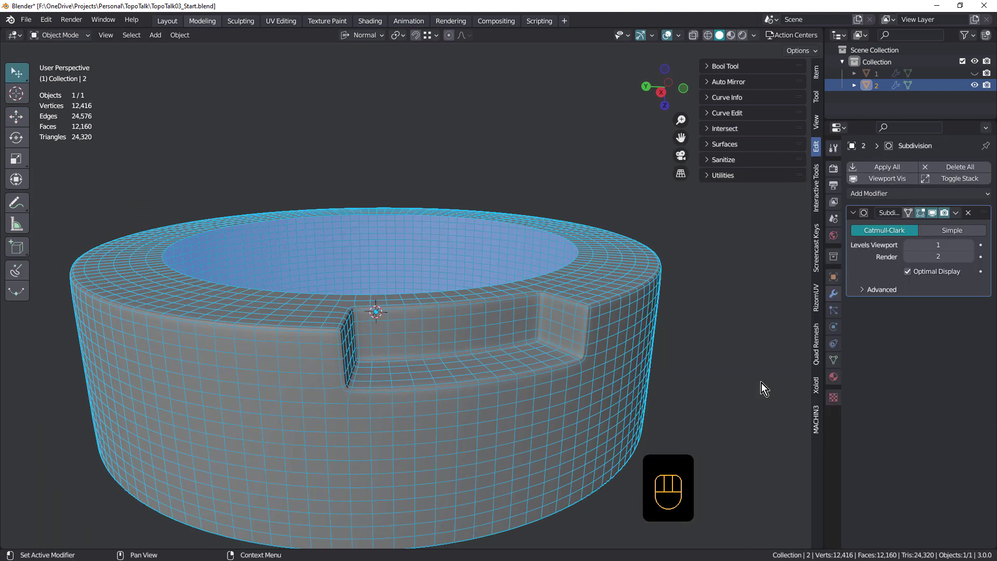
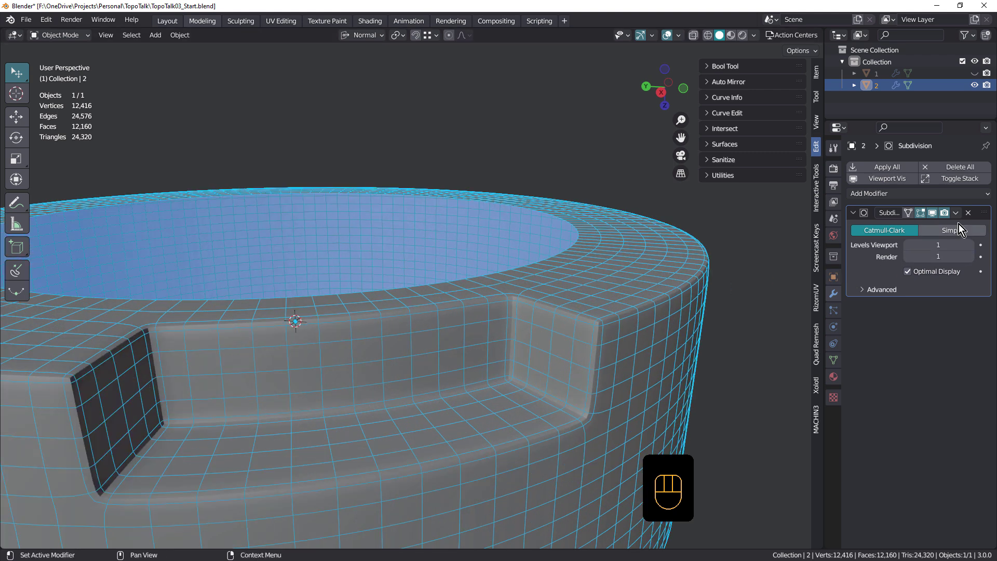
pyautogui.moveTo(957, 210); pyautogui.dragTo(921, 227)
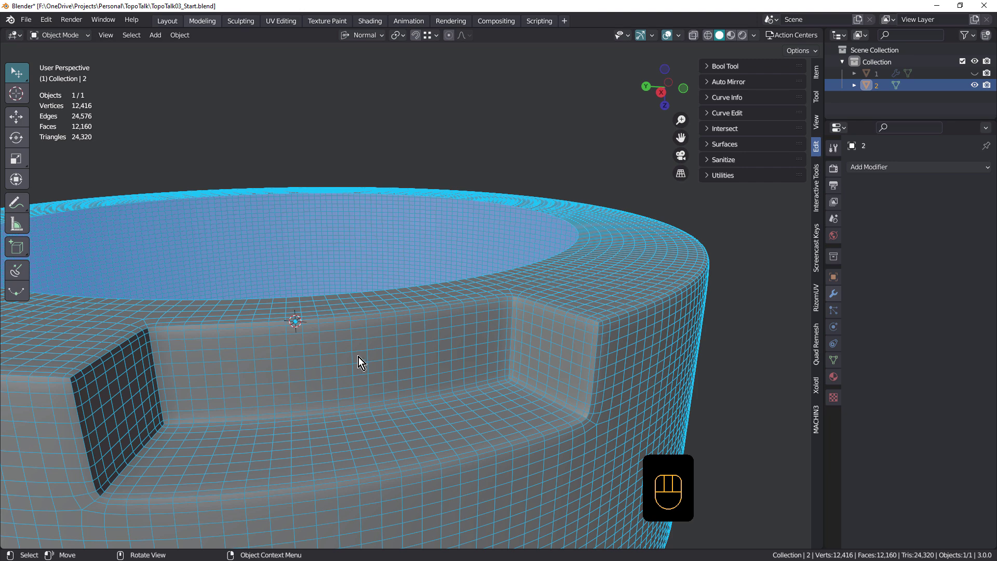
pyautogui.moveTo(258, 377); pyautogui.dragTo(272, 374)
pyautogui.press('Tab')
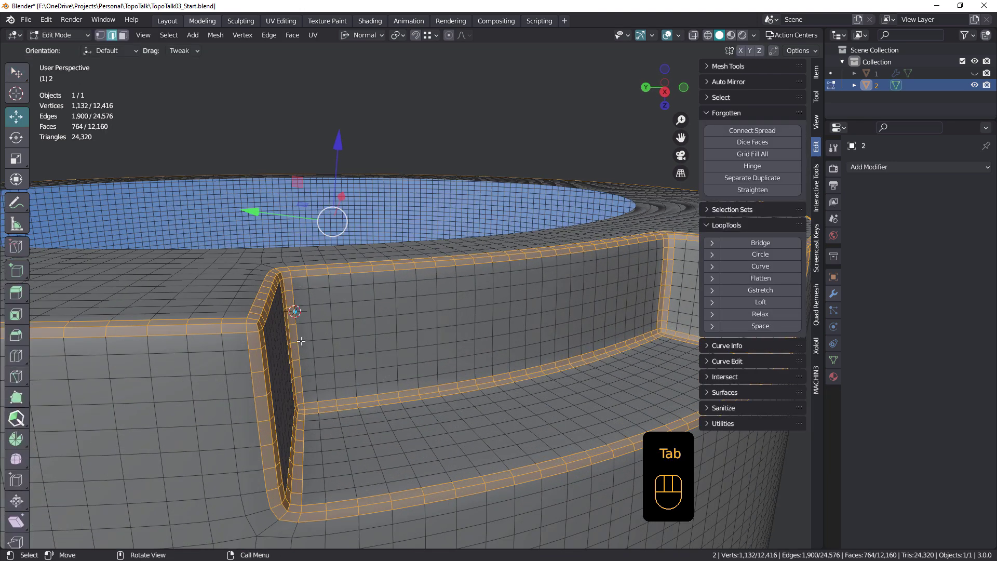
pyautogui.press('Tab')
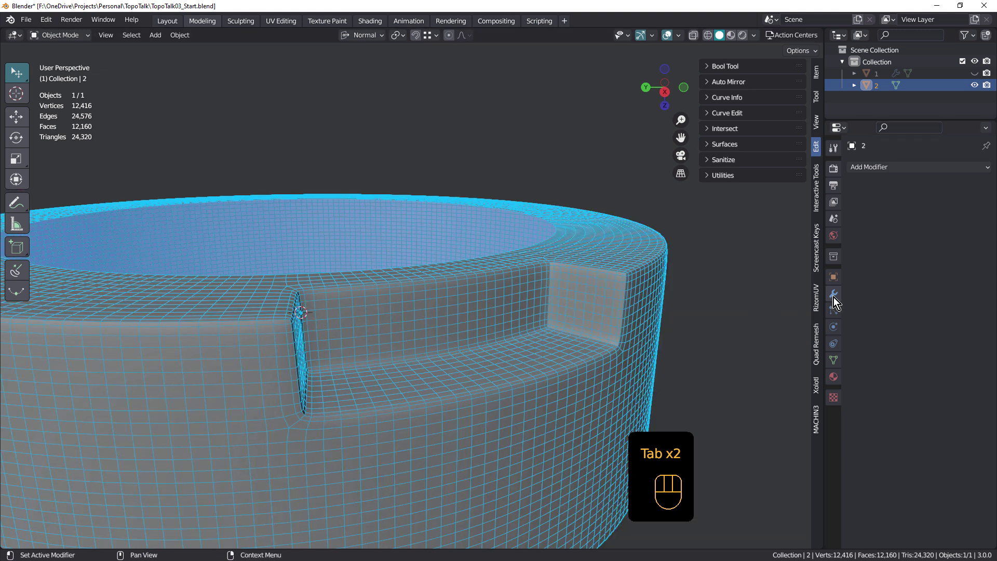
# - Shade the ring smooth with Auto Smooth at 50.2° and hide the wireframe overlay
pyautogui.moveTo(885, 164); pyautogui.dragTo(895, 313)
pyautogui.click(832, 364)
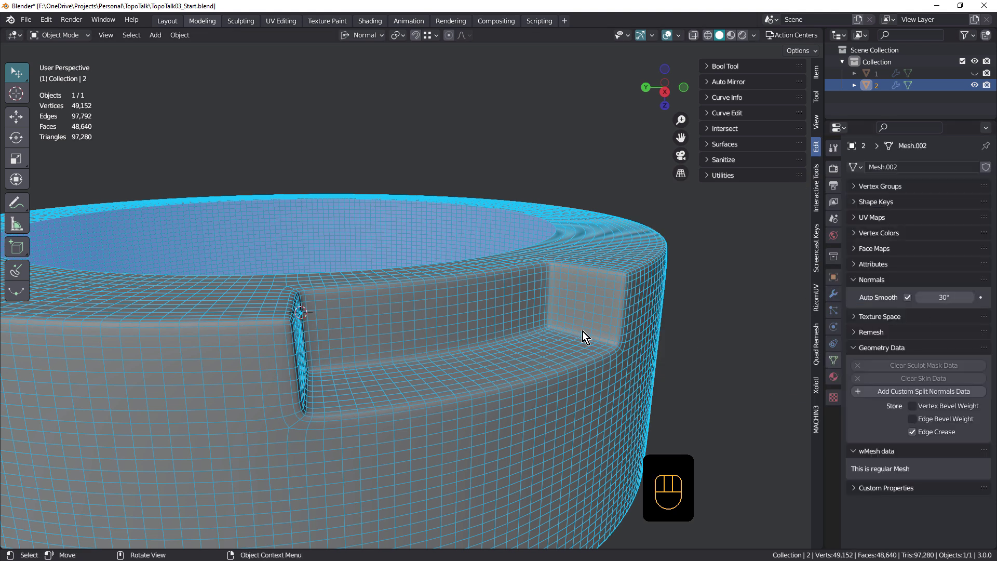
pyautogui.press('shift+space')
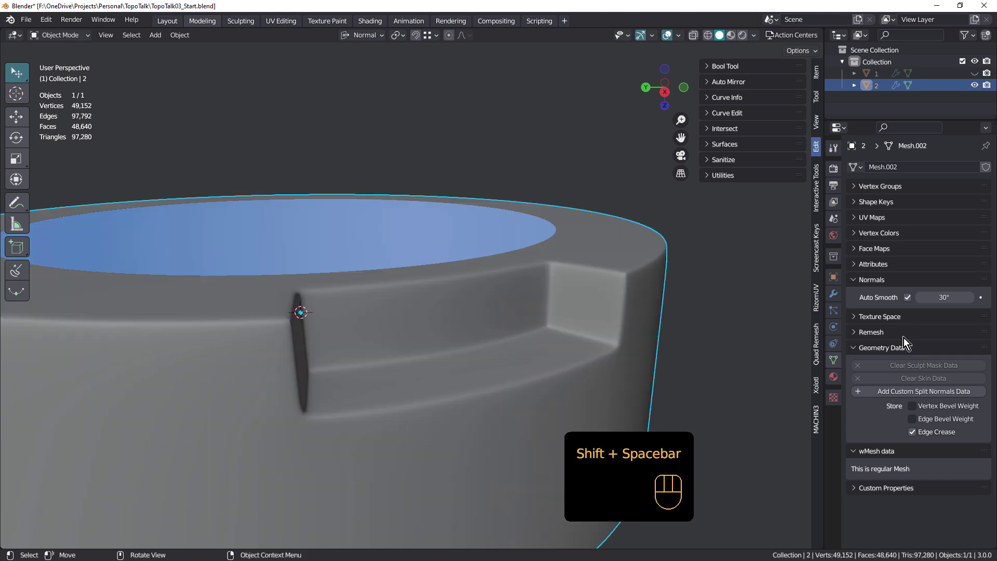
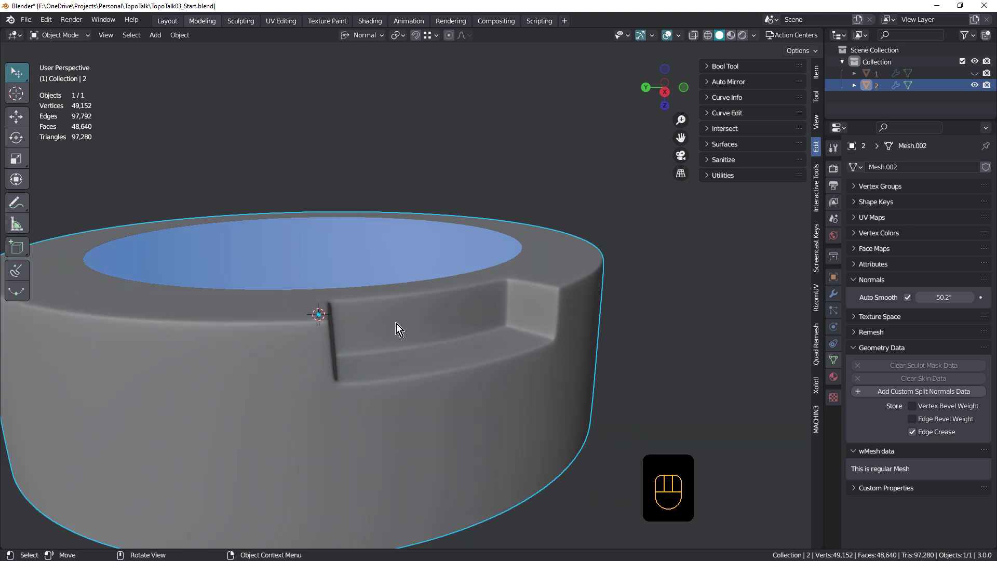
pyautogui.moveTo(380, 346); pyautogui.dragTo(450, 337)
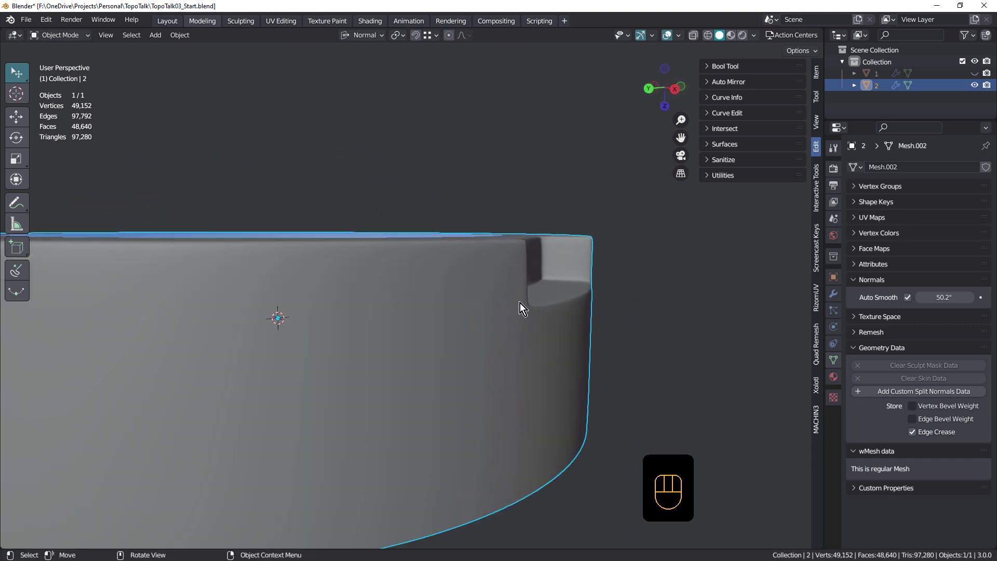
pyautogui.moveTo(515, 339); pyautogui.dragTo(469, 351)
pyautogui.press('Tab')
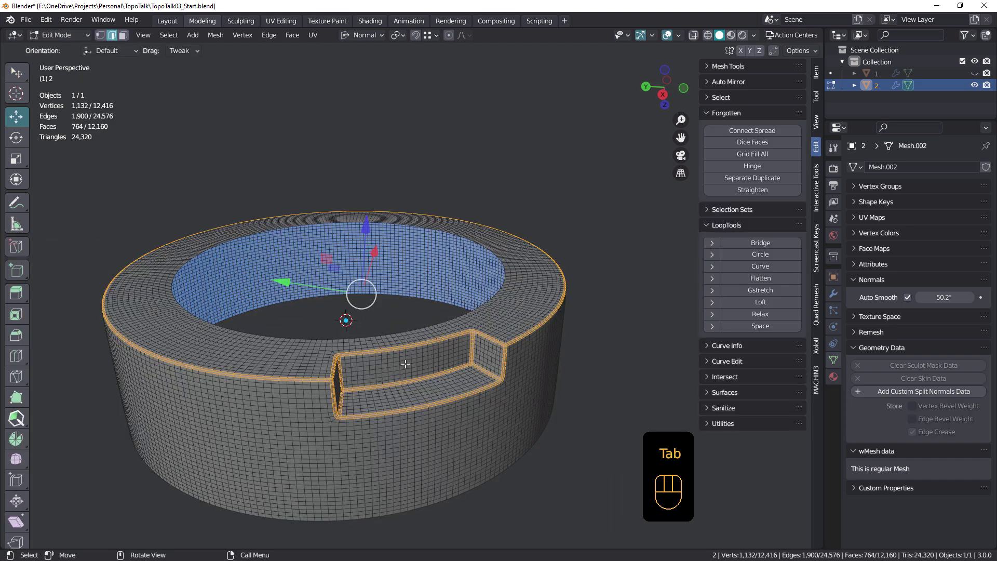
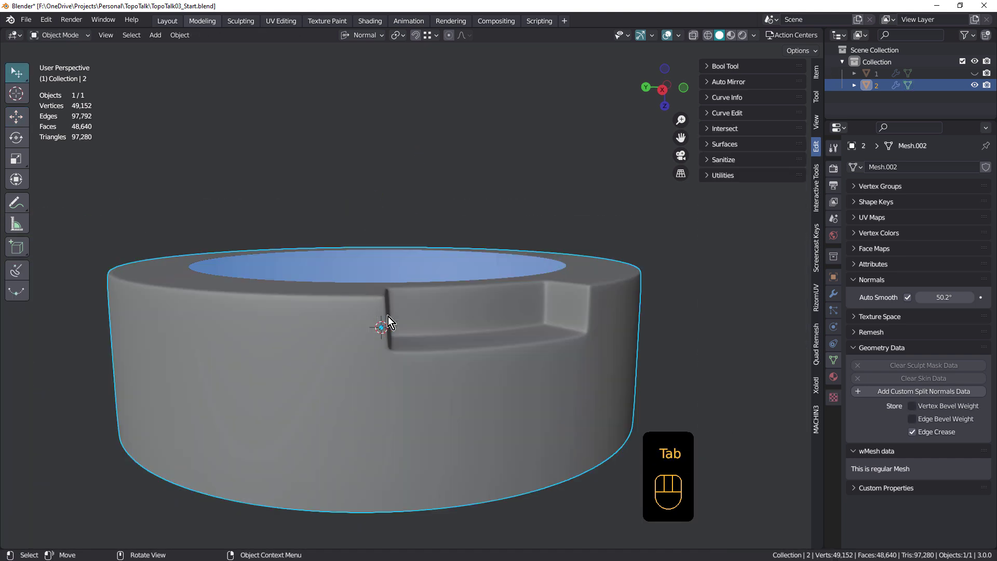
pyautogui.moveTo(409, 337); pyautogui.dragTo(386, 354)
pyautogui.middleClick(313, 352)
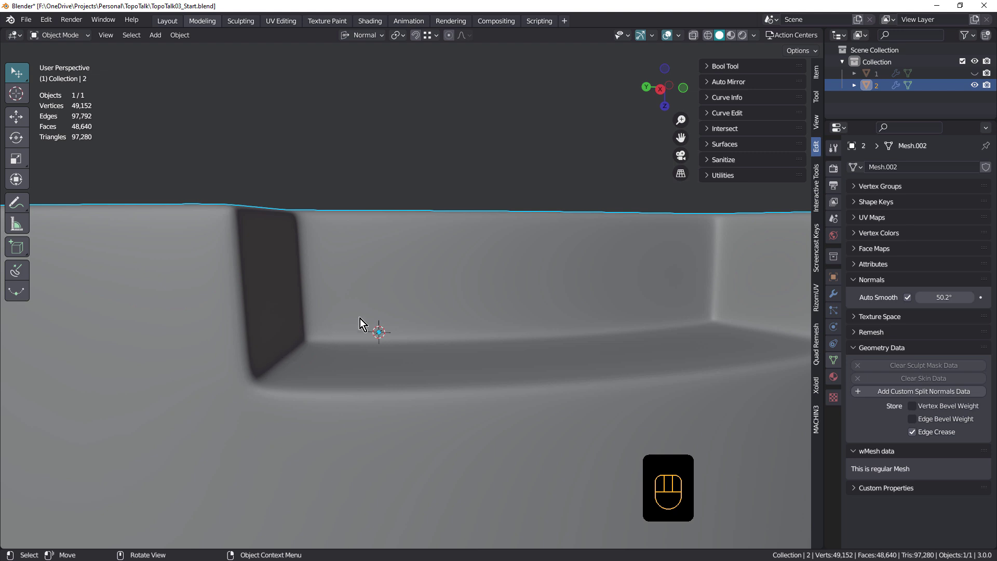
pyautogui.moveTo(367, 346); pyautogui.dragTo(379, 383)
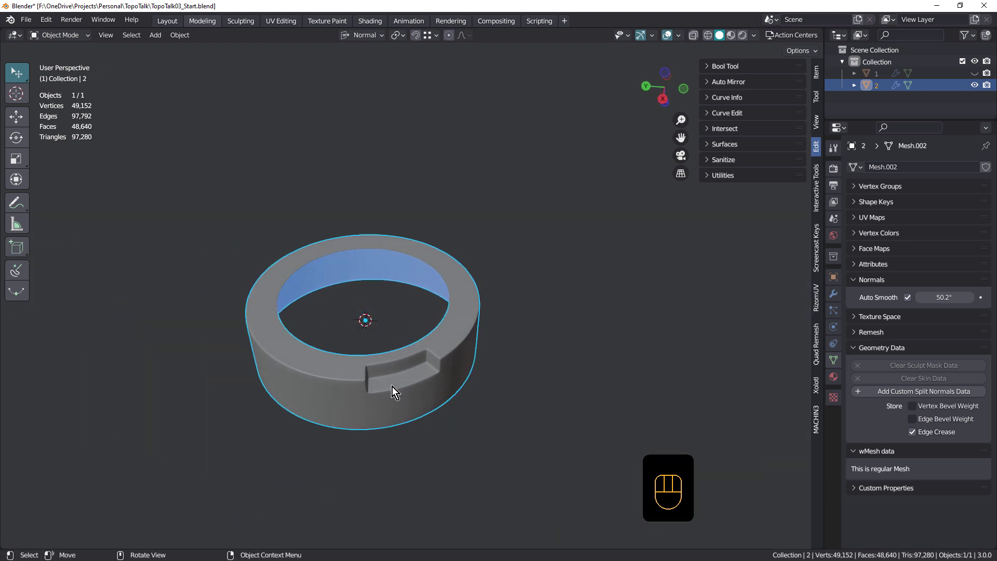
pyautogui.moveTo(376, 380); pyautogui.dragTo(352, 369)
pyautogui.click(350, 374)
pyautogui.rightClick(350, 374)
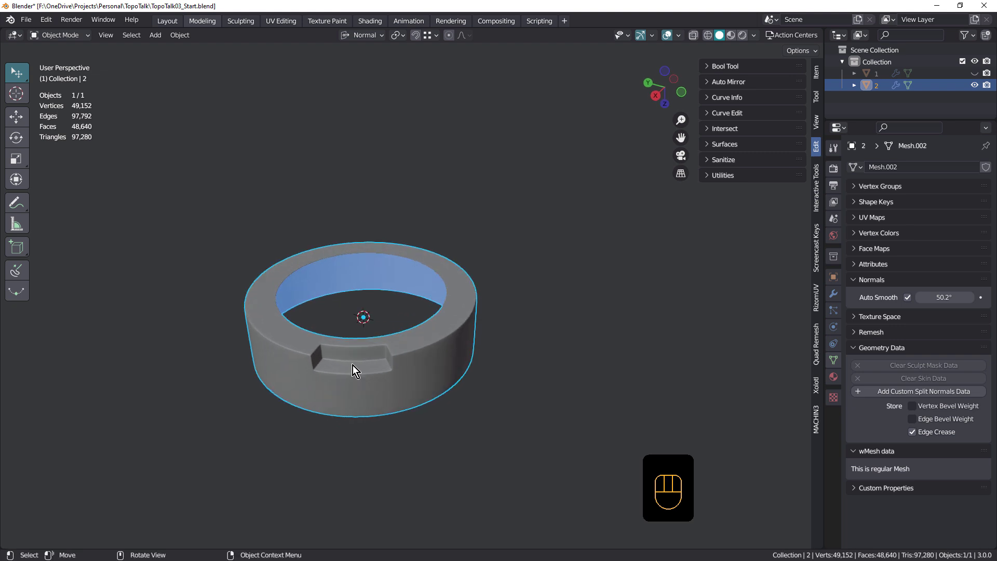